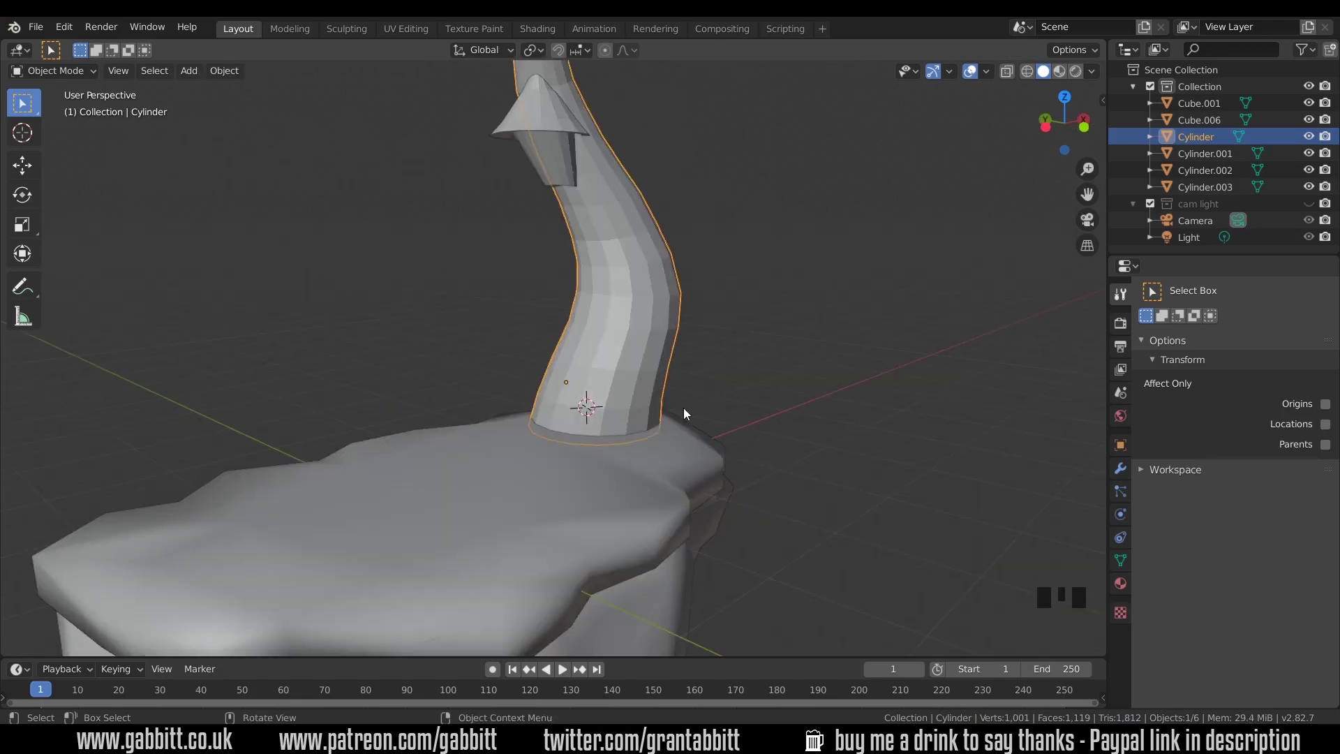
# - Add a small test block, scale and rotate it, and move it near the tower wall
pyautogui.press('shift+a')
pyautogui.press('s')
pyautogui.press('r')
pyautogui.moveTo(649, 395); pyautogui.dragTo(614, 390)
pyautogui.press('r')
pyautogui.press('g')
pyautogui.moveTo(629, 428); pyautogui.dragTo(619, 418)
# - Duplicate the test block and turn the copy on one axis against the tower wall
pyautogui.press('shift+d')
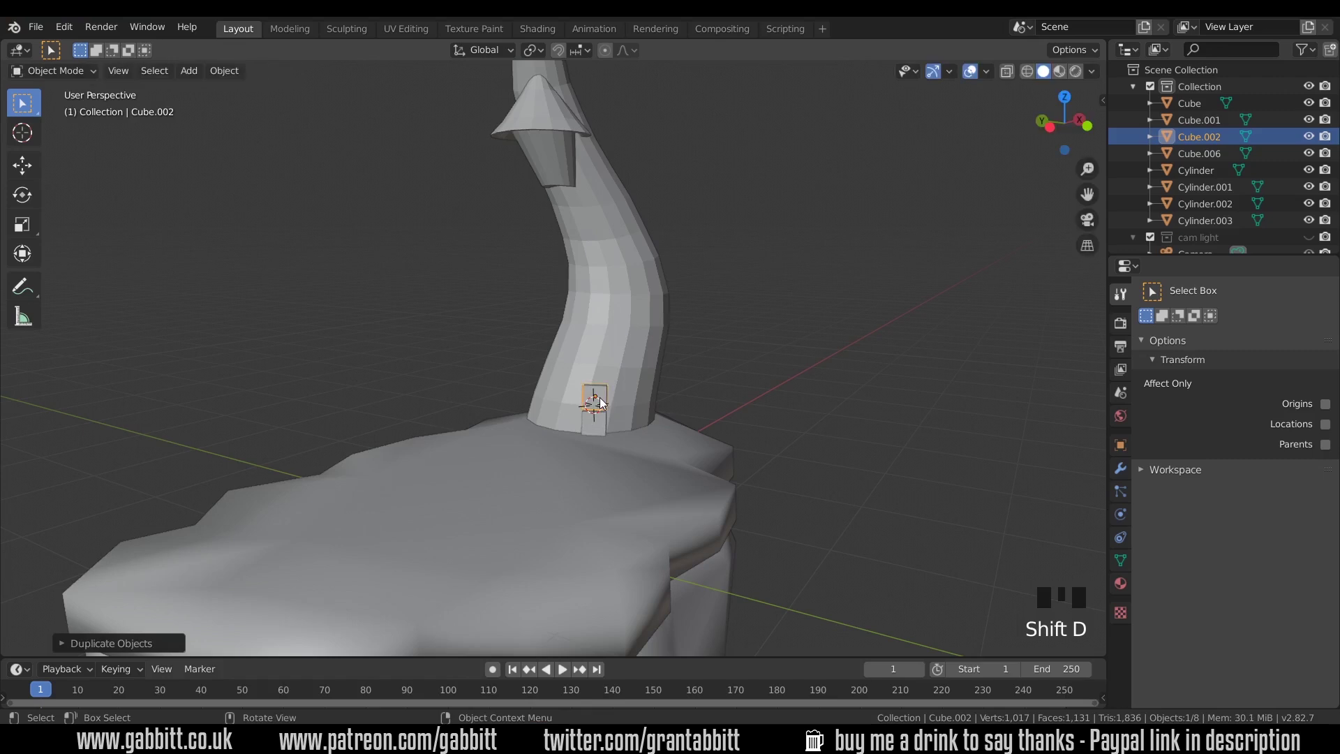
pyautogui.press('shift+d')
pyautogui.press('r')
pyautogui.moveTo(626, 403); pyautogui.dragTo(626, 359)
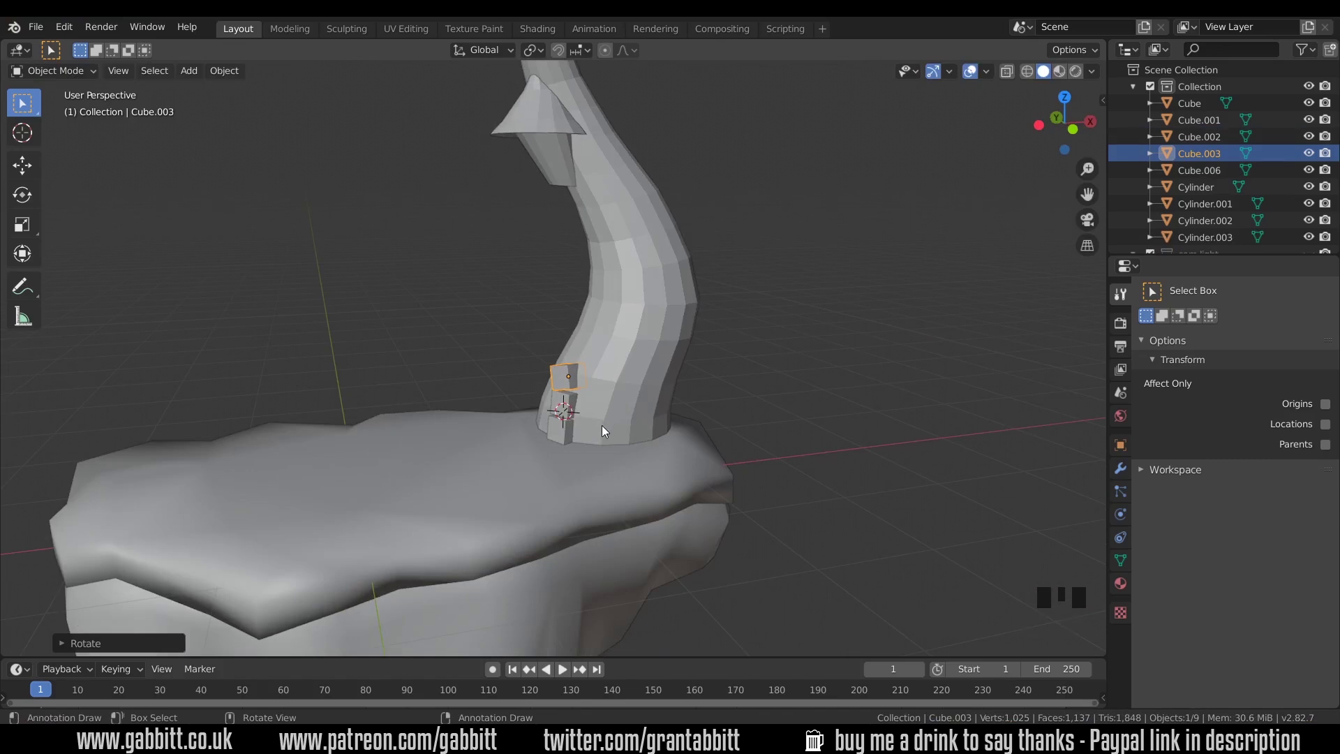
pyautogui.middleClick(614, 412)
# - Add a plane at the tower base and shrink it to about a fifth of its size
pyautogui.press('shift+a')
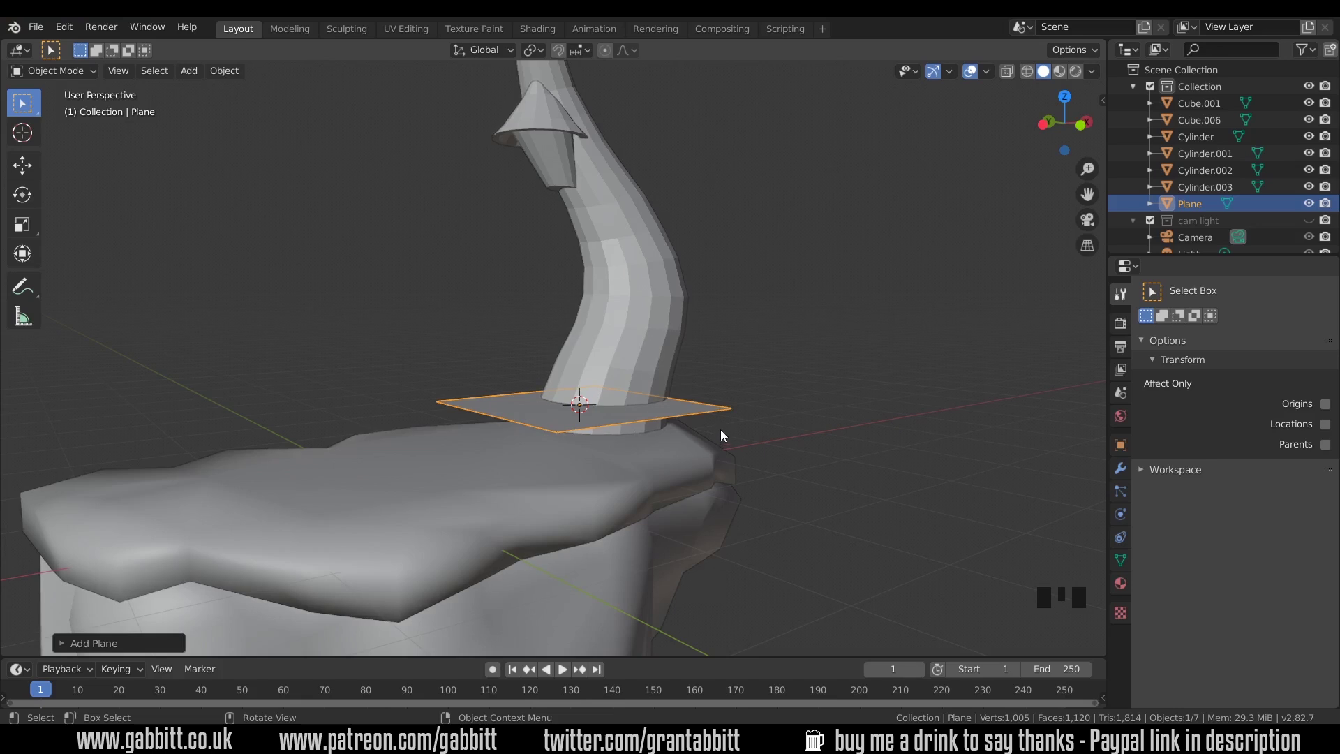
pyautogui.press('s')
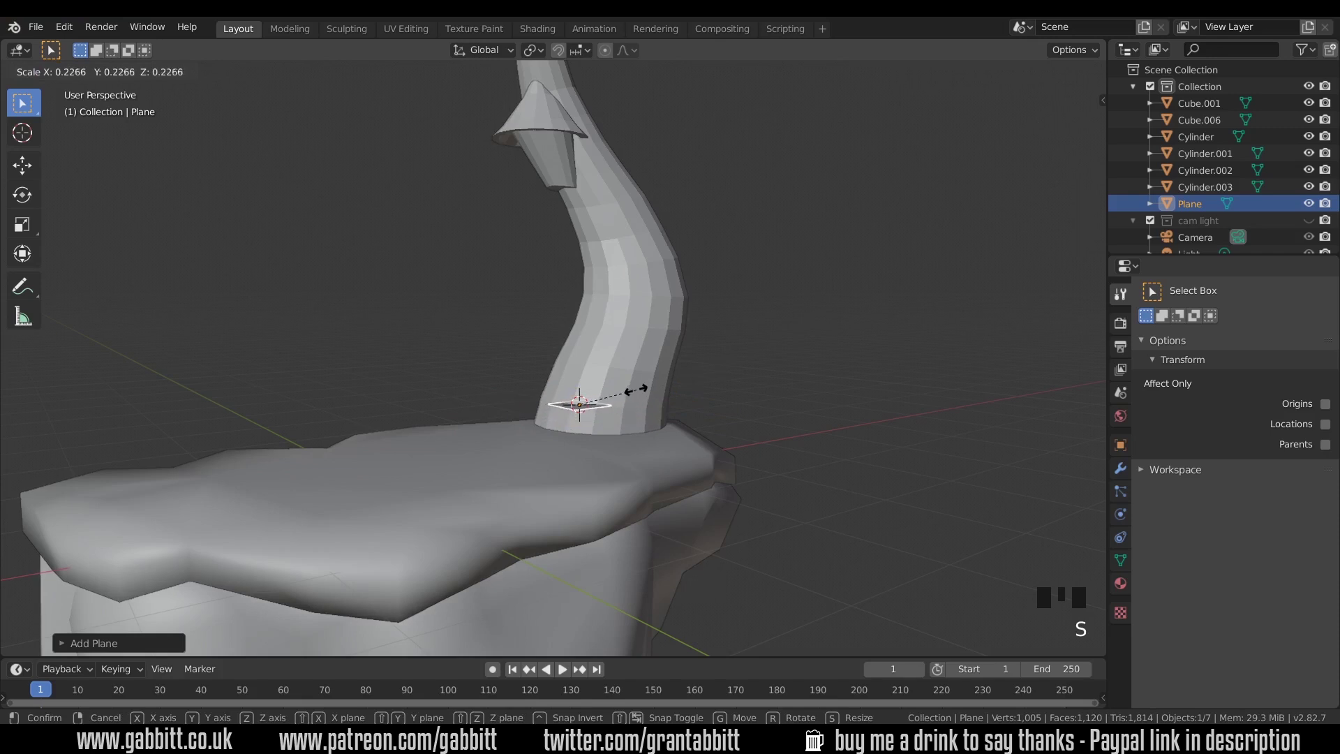
pyautogui.moveTo(656, 382); pyautogui.dragTo(641, 455)
pyautogui.press('r')
pyautogui.scroll(3)
pyautogui.moveTo(548, 466); pyautogui.dragTo(837, 731)
# - Rotate the plane upright to face the tower and slide it flush against the lower wall
pyautogui.press('r')
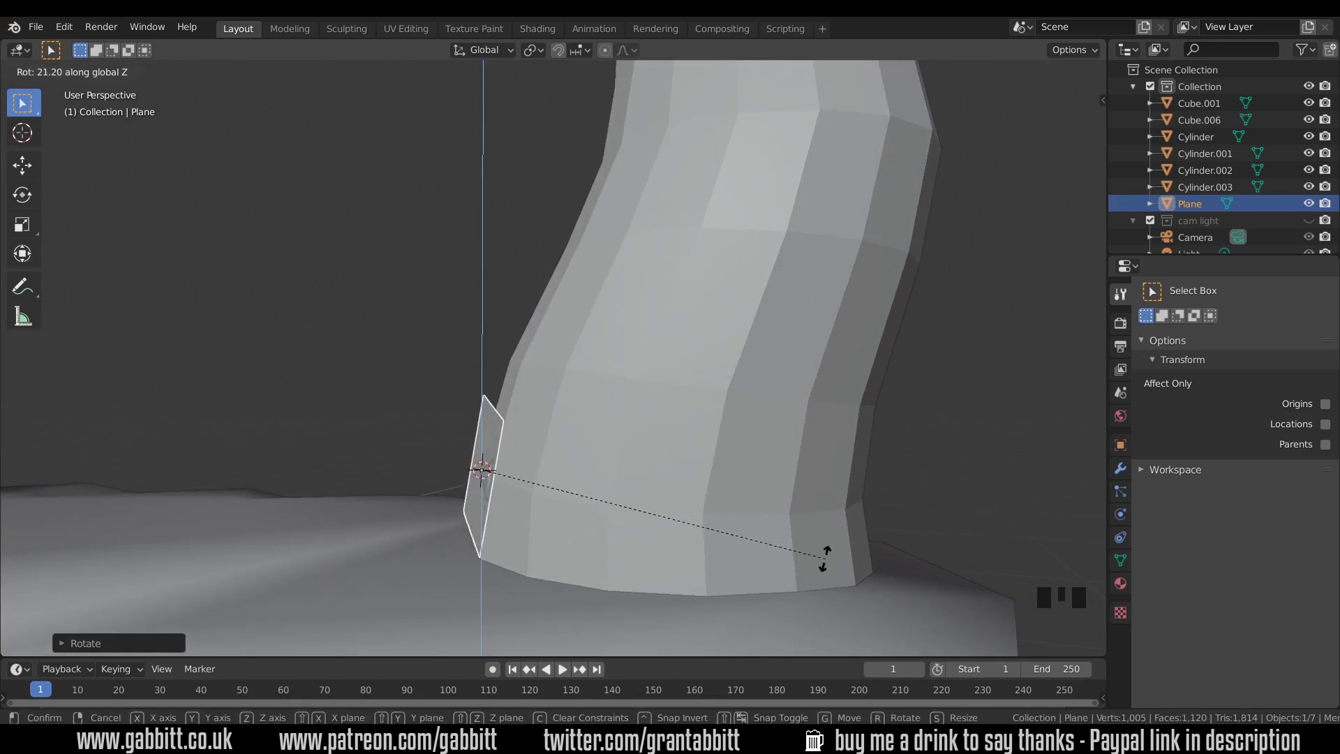
pyautogui.moveTo(598, 501); pyautogui.dragTo(837, 731)
pyautogui.press('r')
pyautogui.moveTo(647, 504); pyautogui.dragTo(489, 485)
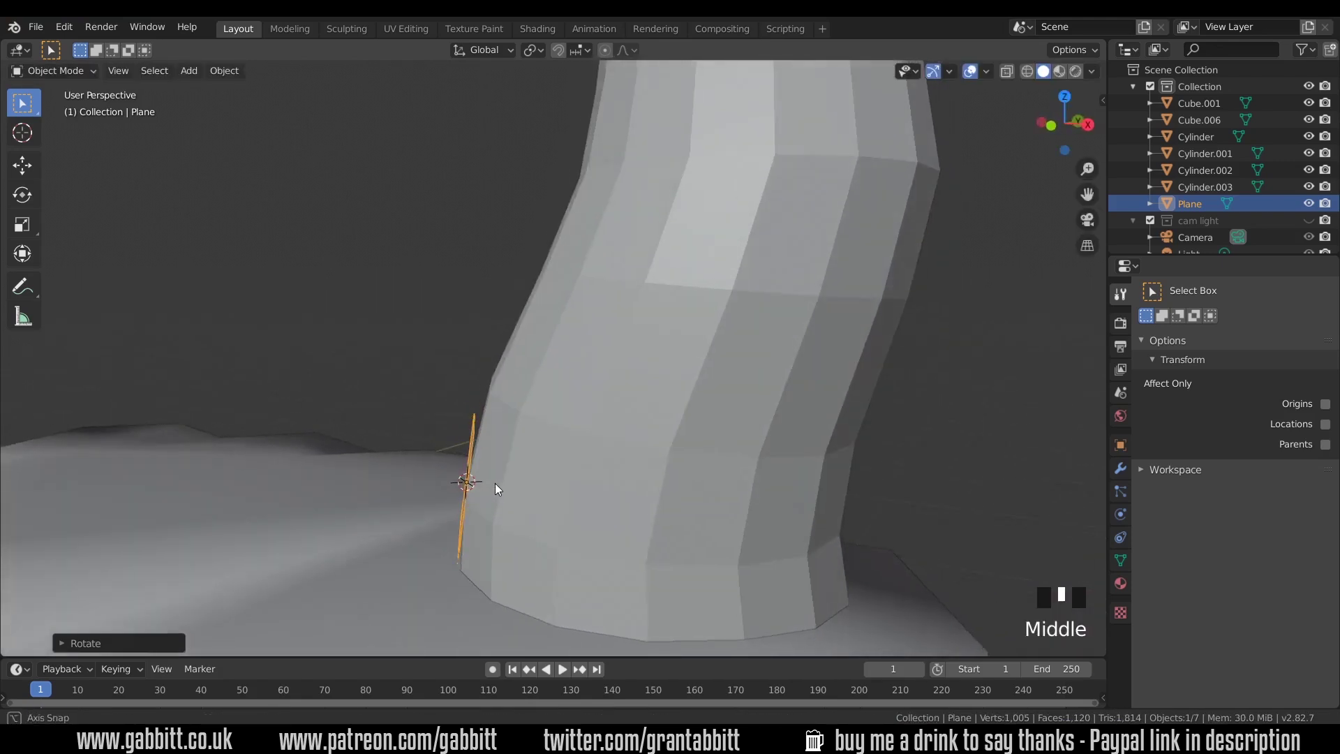
pyautogui.middleClick(504, 492)
pyautogui.press('g')
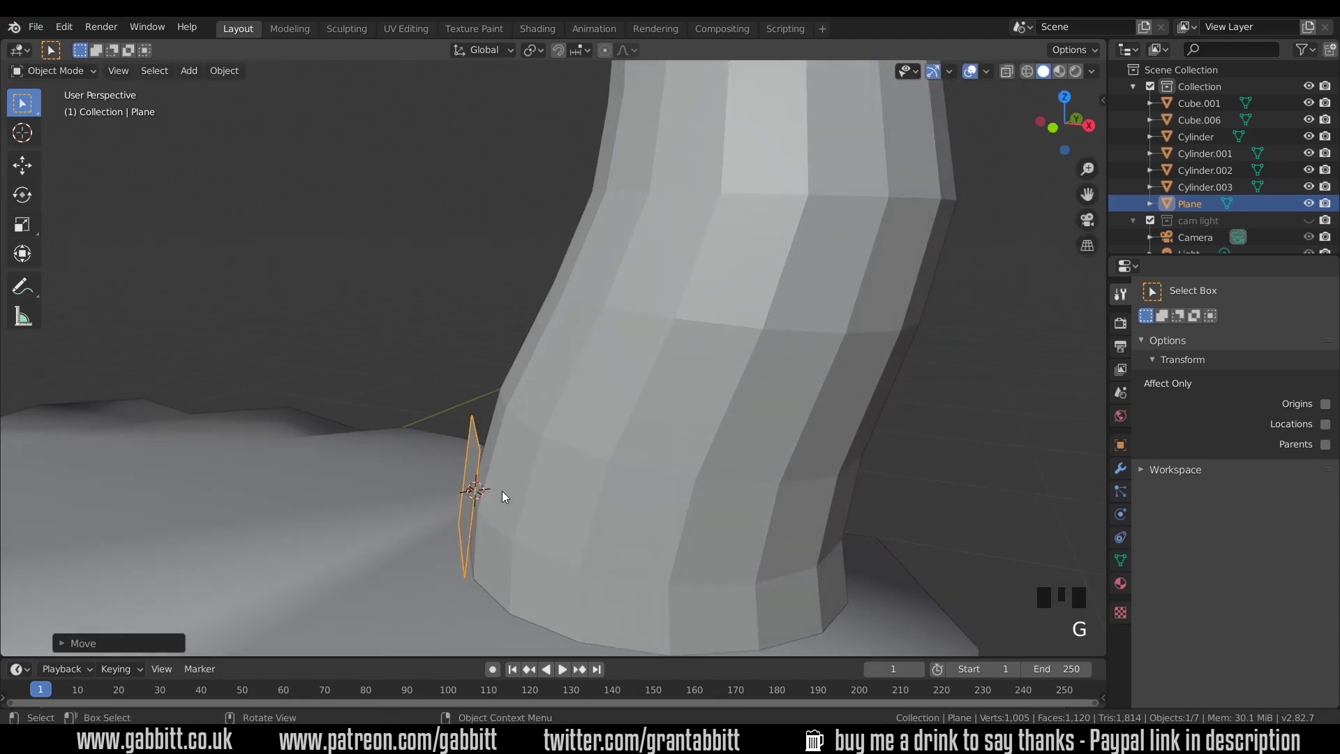
pyautogui.moveTo(516, 496); pyautogui.dragTo(515, 508)
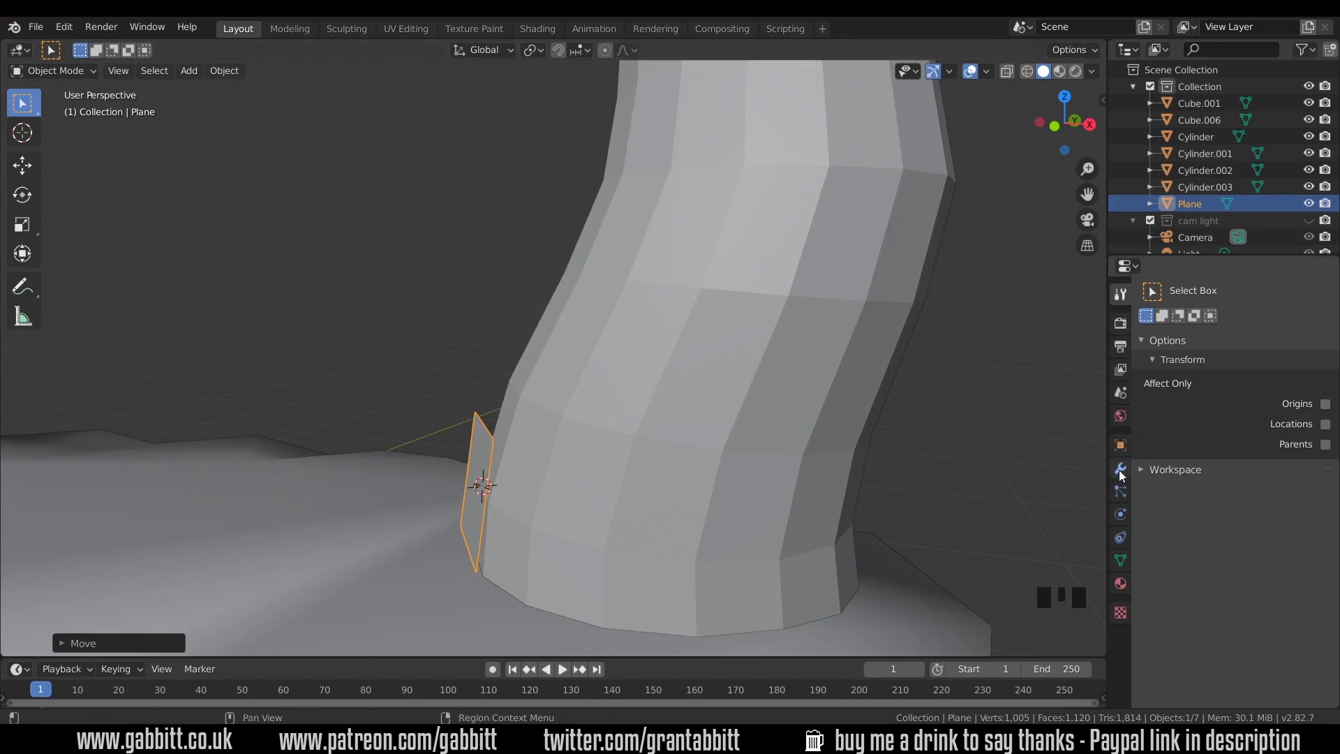
# - Add a Shrinkwrap modifier to the plane with the tower Cylinder as its target
pyautogui.click(1122, 473)
pyautogui.click(1177, 295)
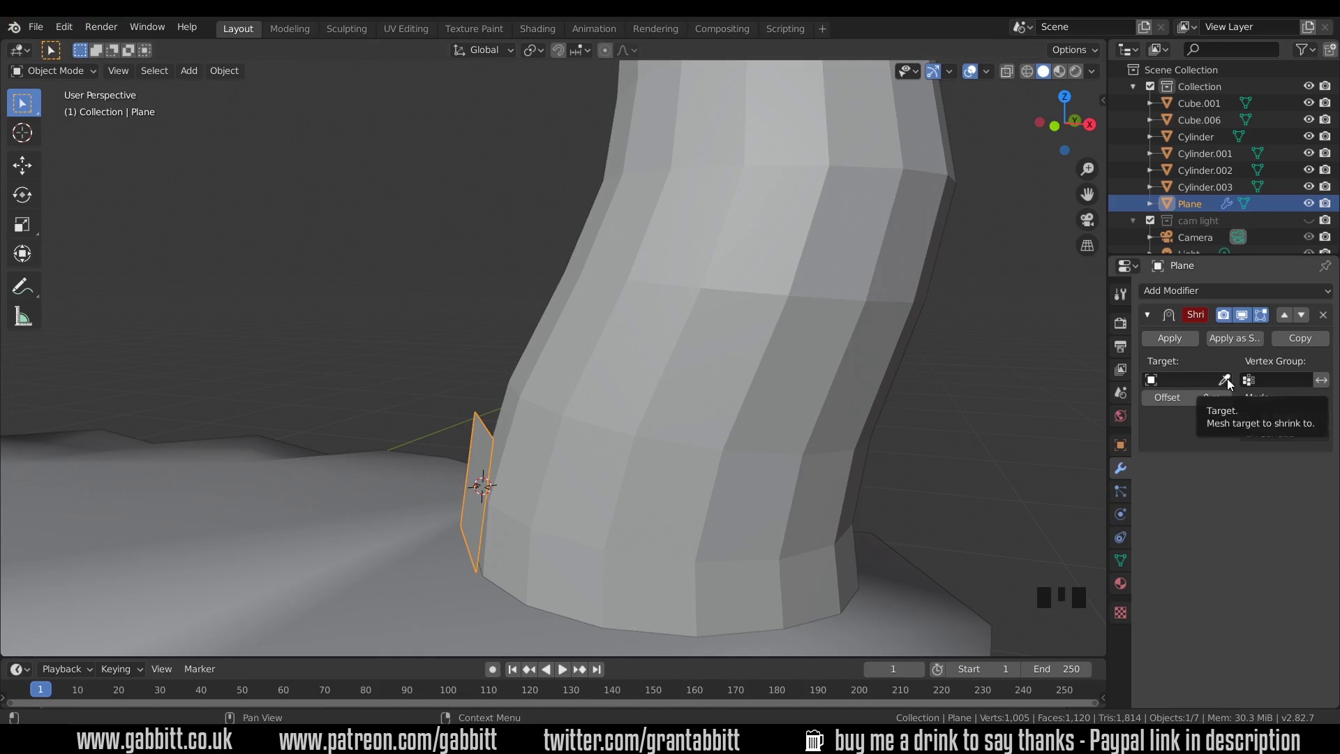
pyautogui.click(1230, 382)
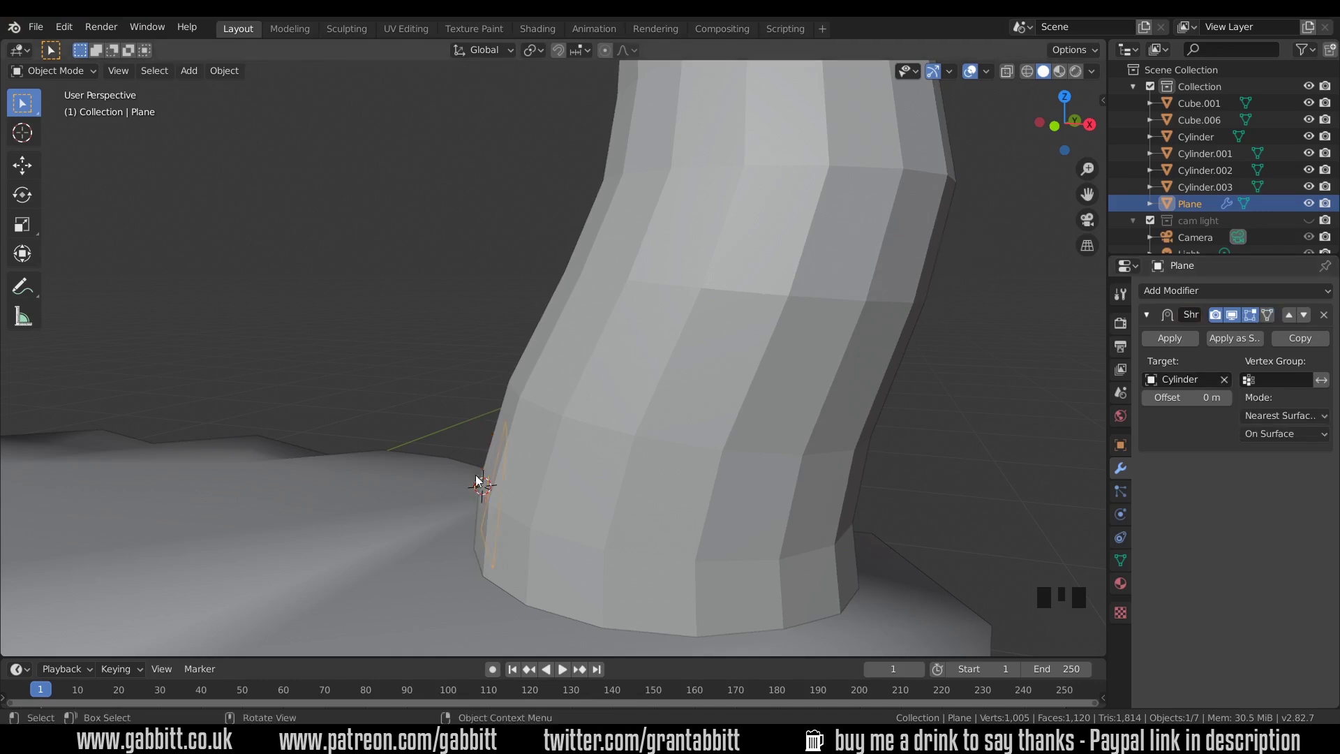
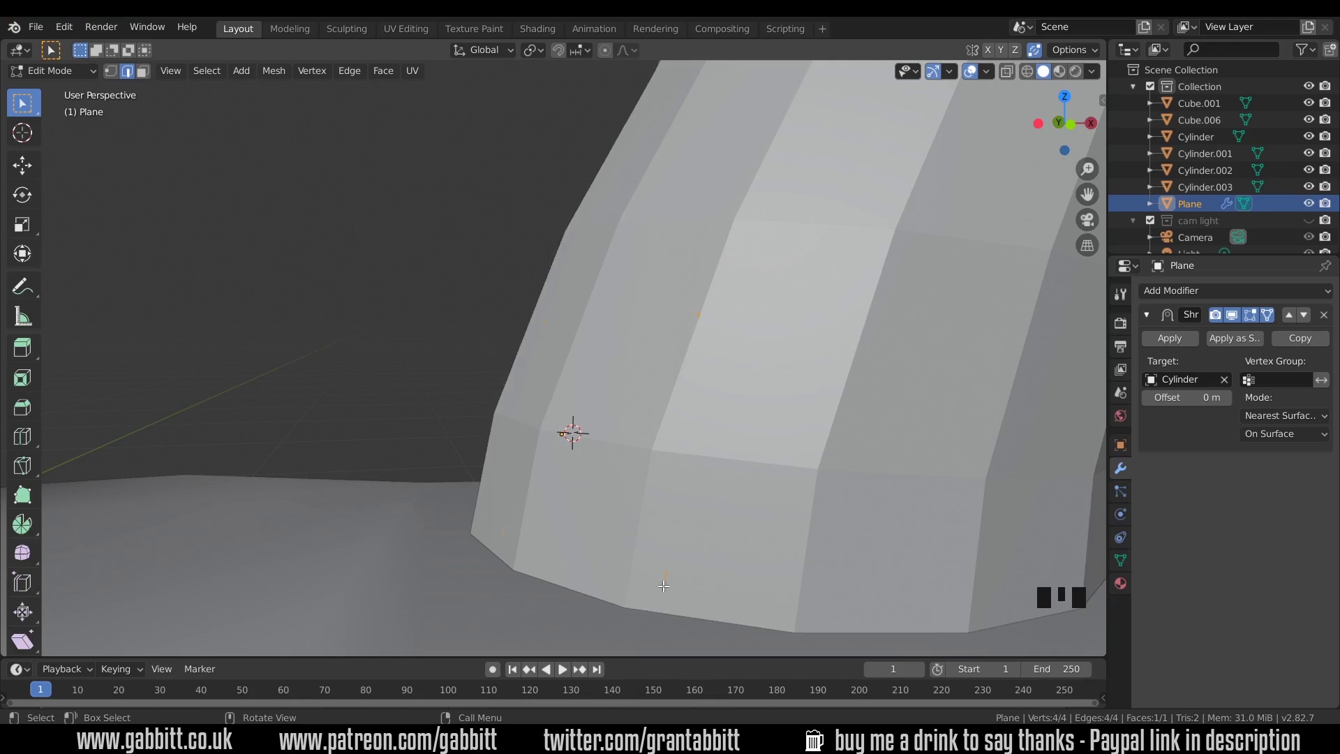
# - View the tower from the front and list the Shrinkwrap's wrap placement choices
pyautogui.press('1')
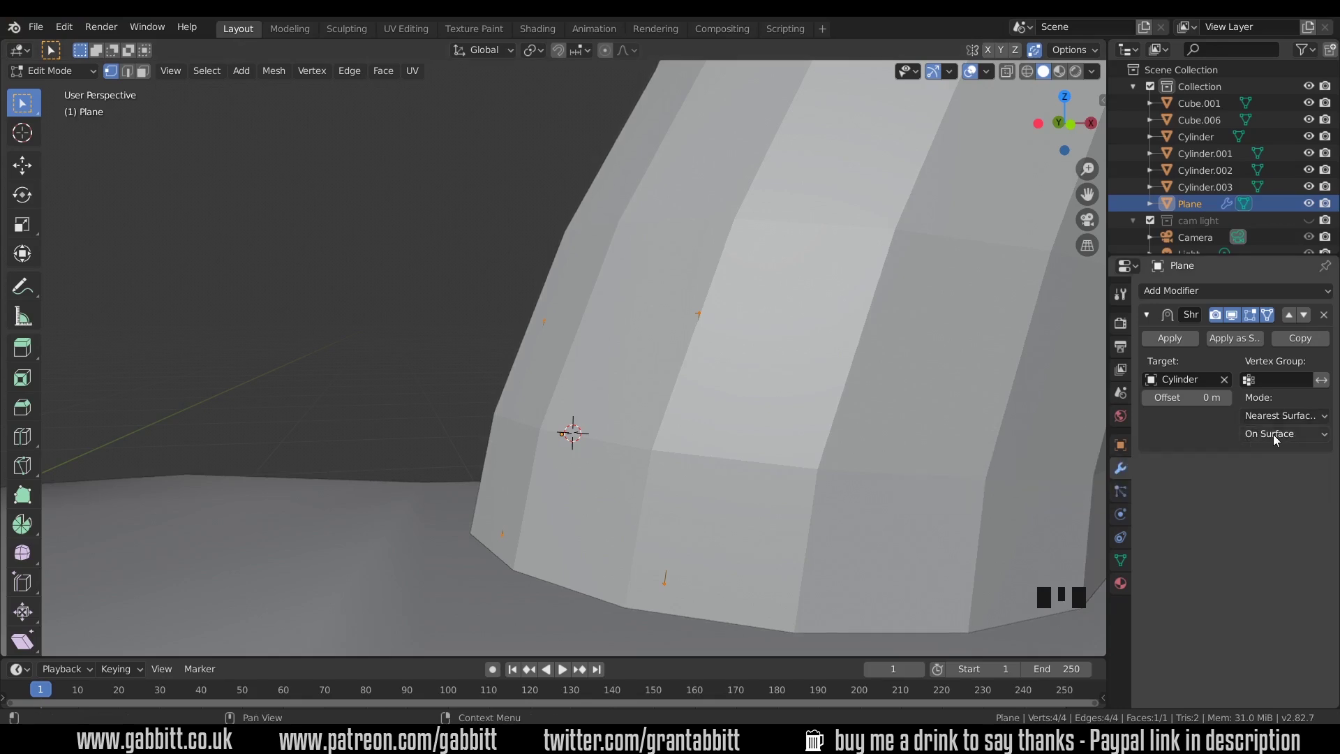
pyautogui.click(1276, 438)
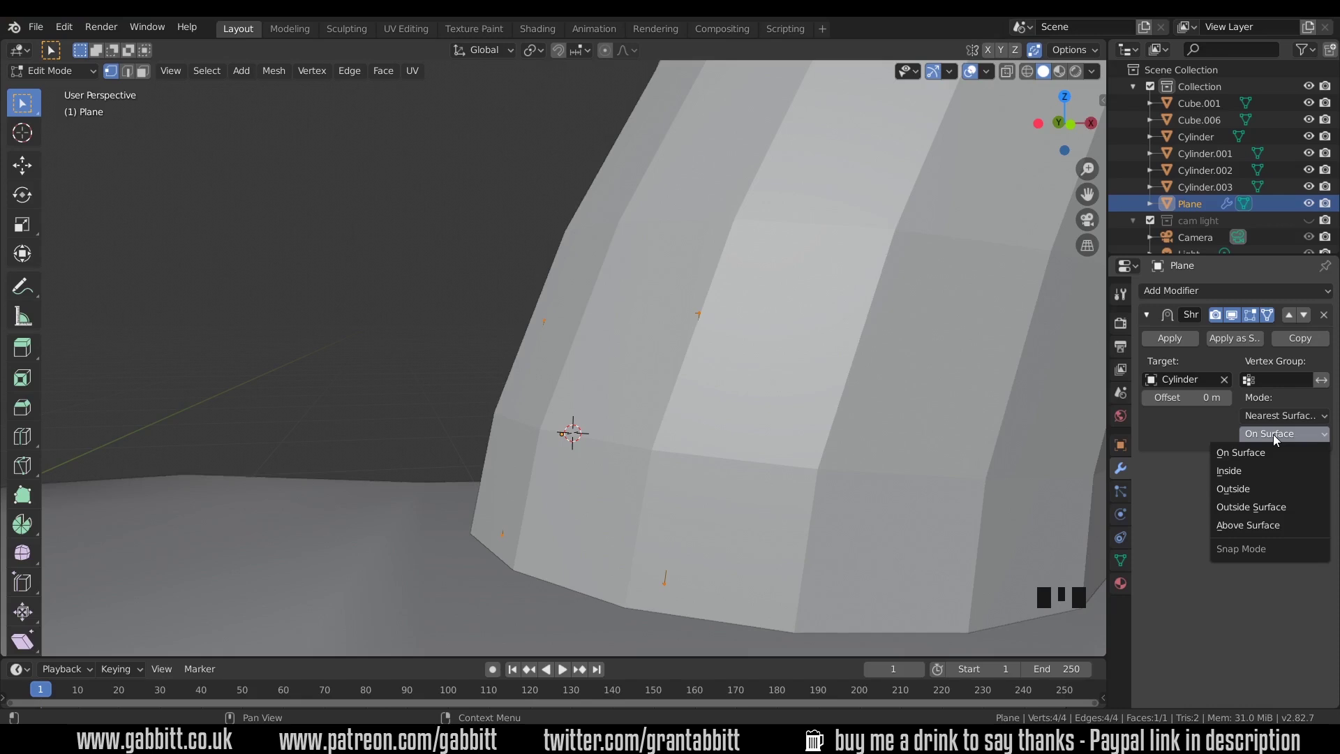
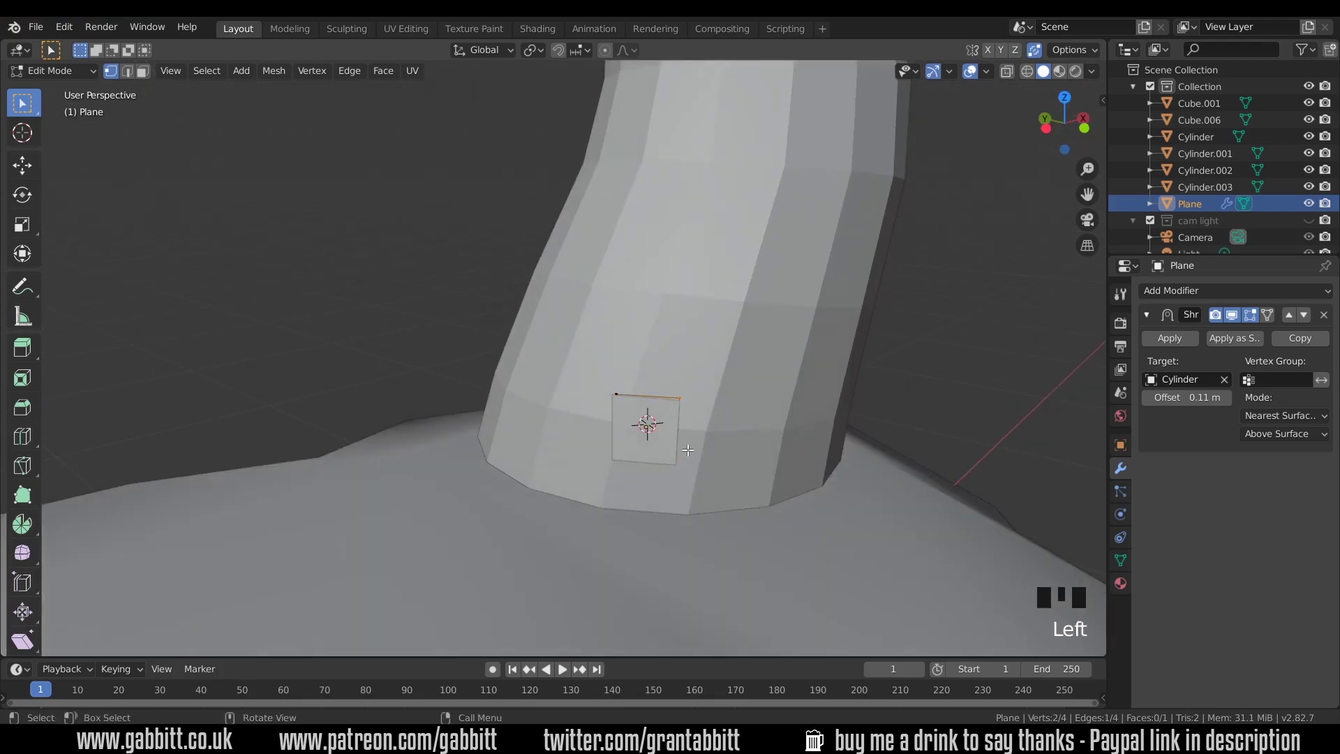
# - Move the plane's top edge and set the wrap to Above Surface at 0.11 m offset
pyautogui.press('g')
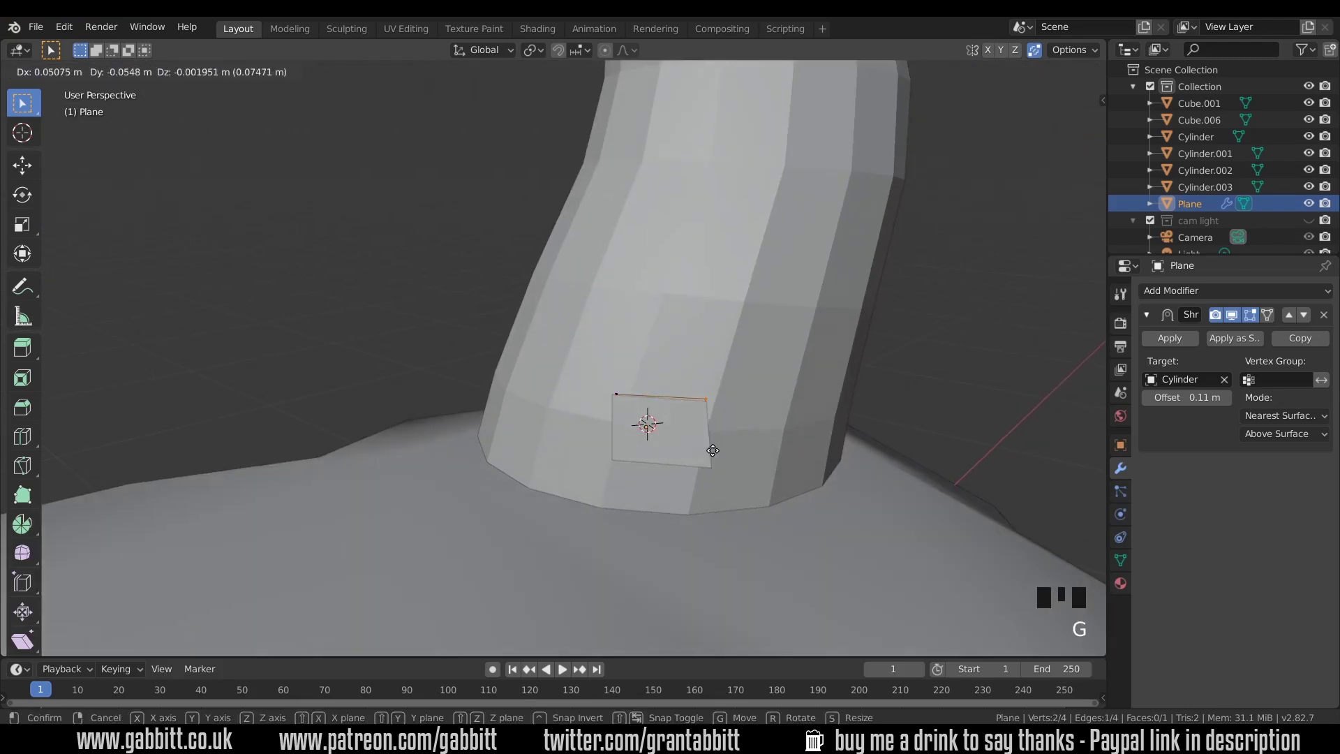
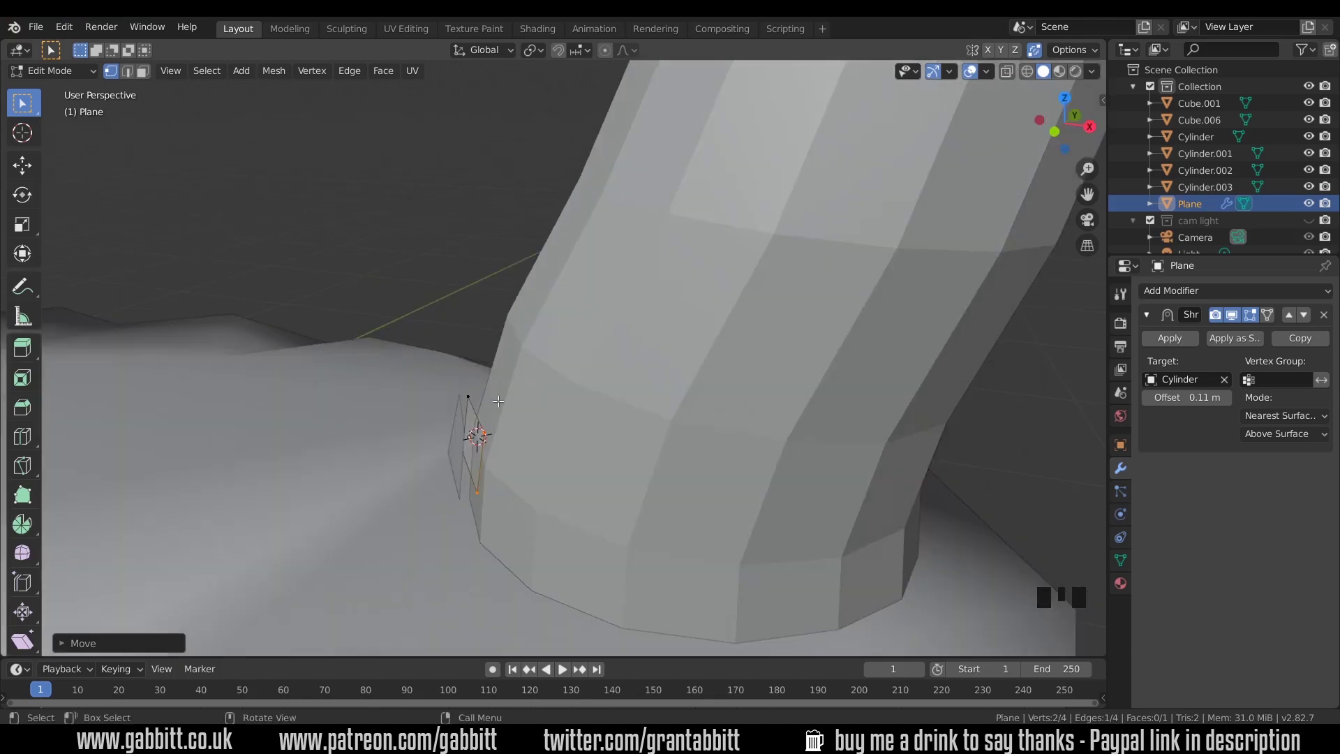
pyautogui.click(1269, 317)
pyautogui.click(1269, 317)
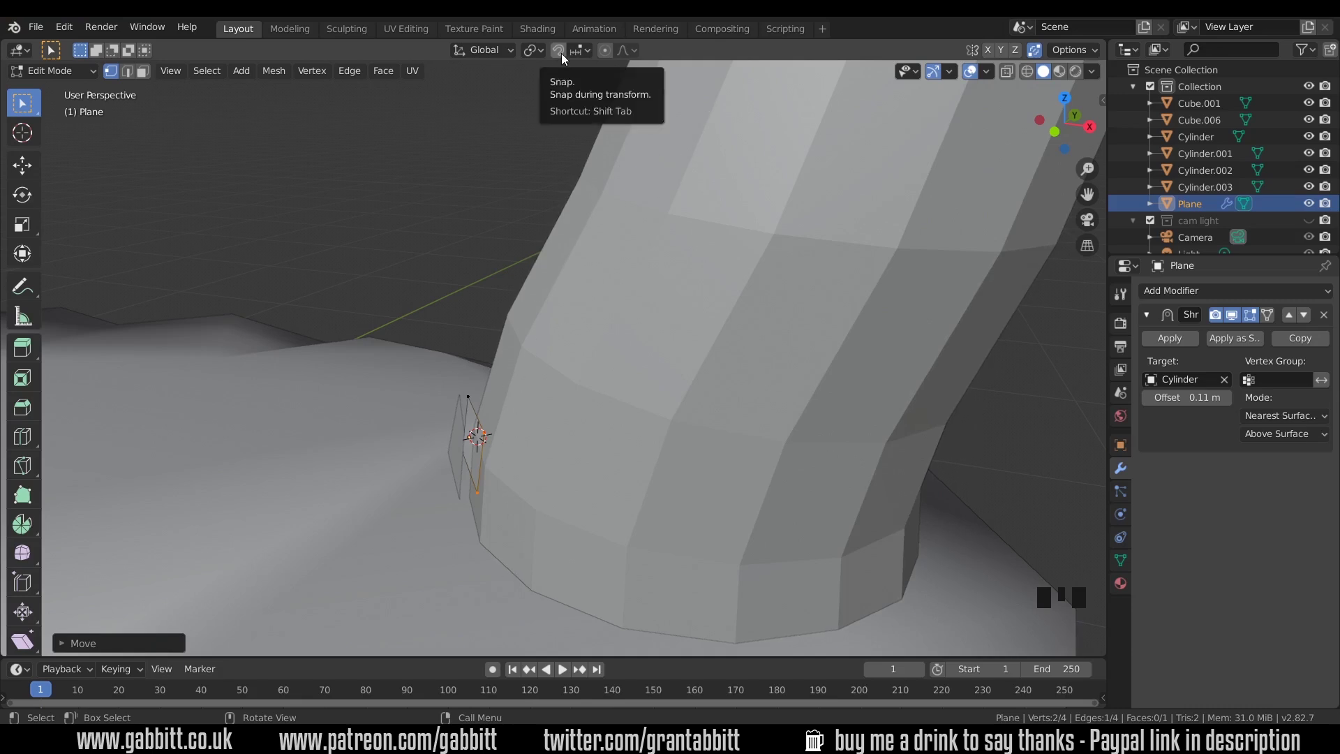
# - Turn on snapping during transforms from the header magnet toggle
pyautogui.click(564, 53)
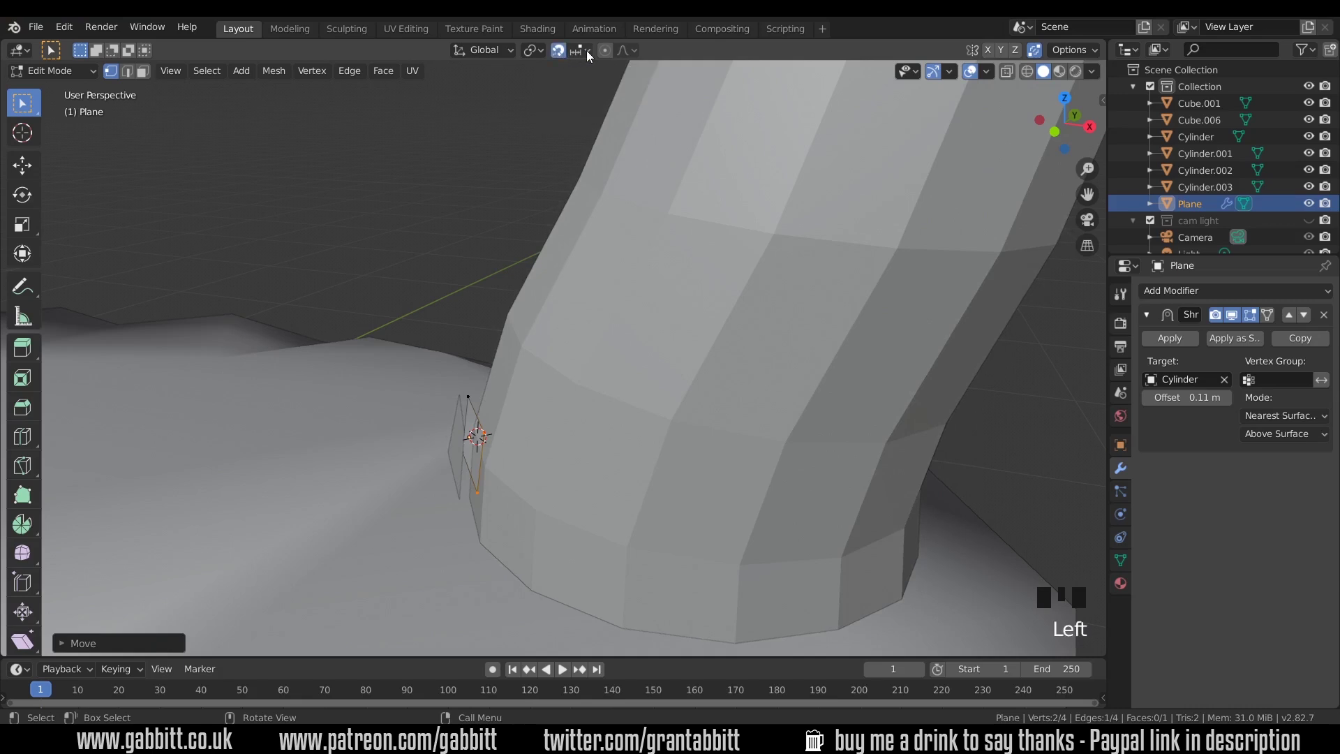
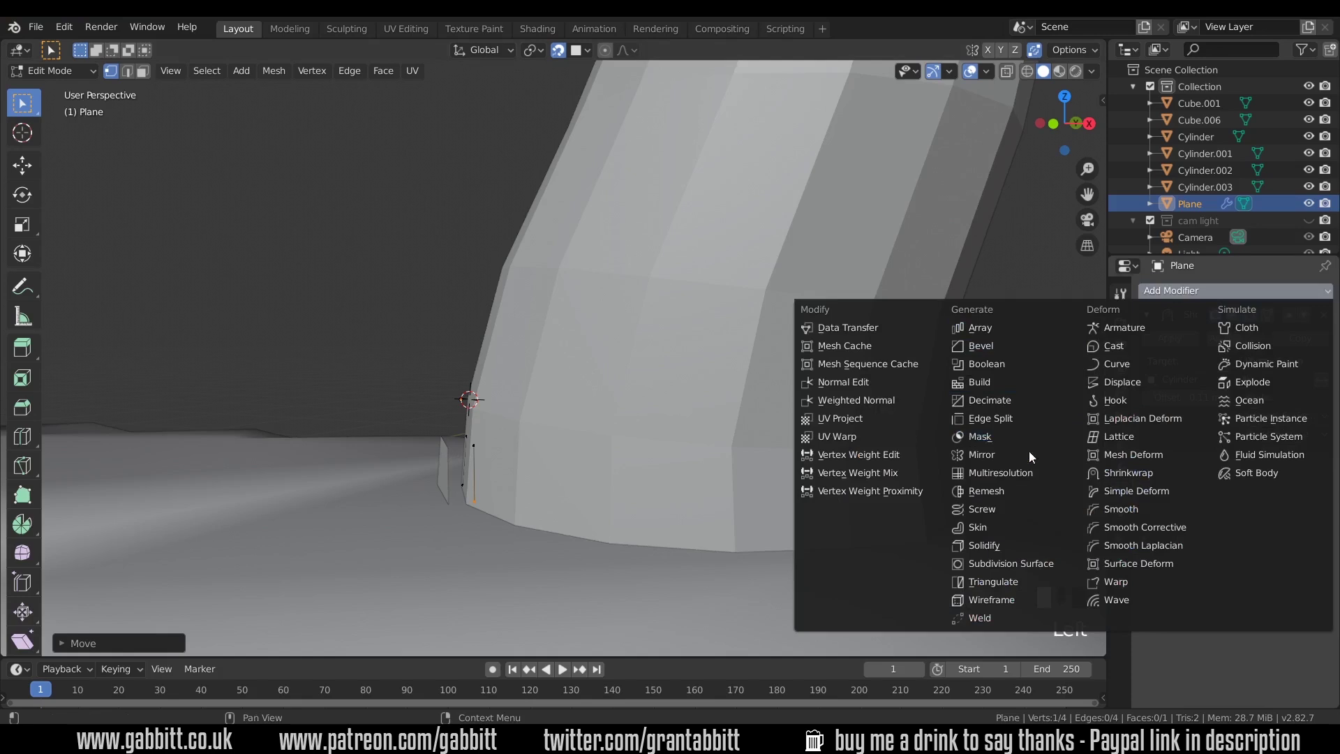
# - Add a Solidify modifier to give the brick plane thickness
pyautogui.click(1020, 547)
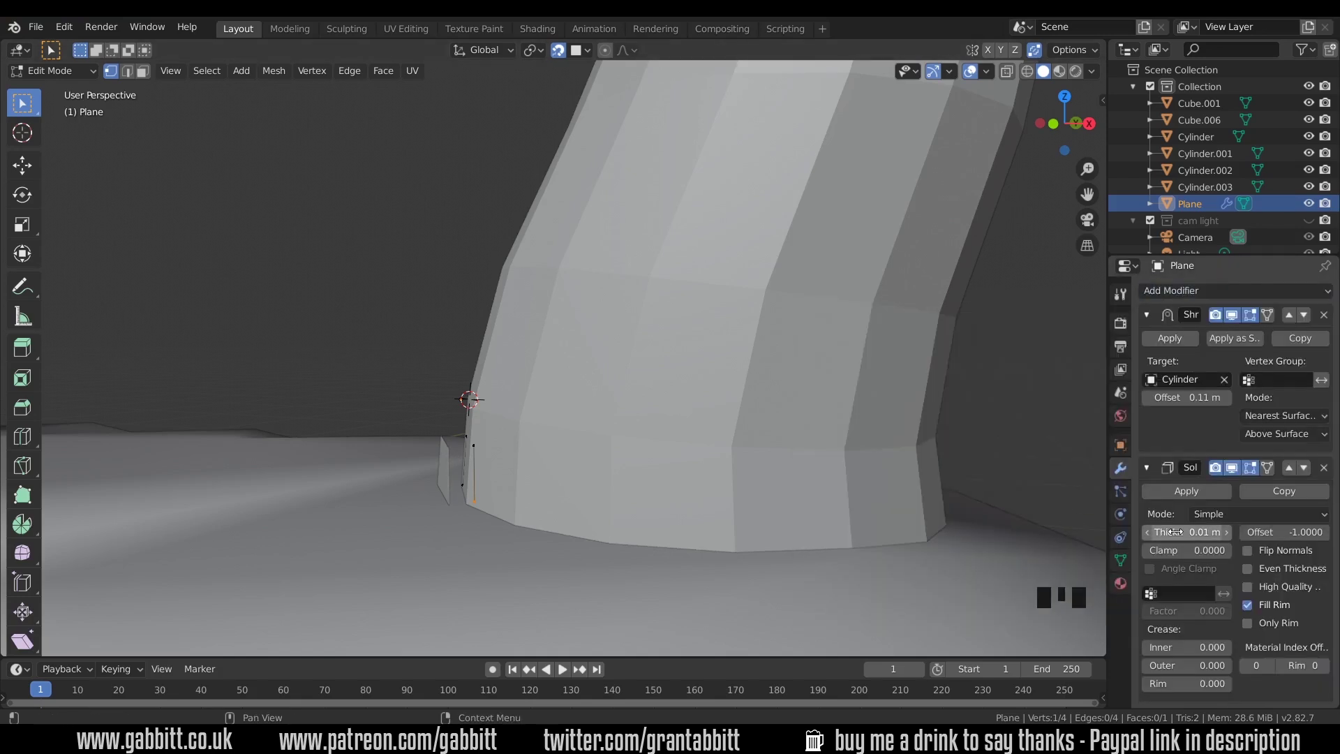
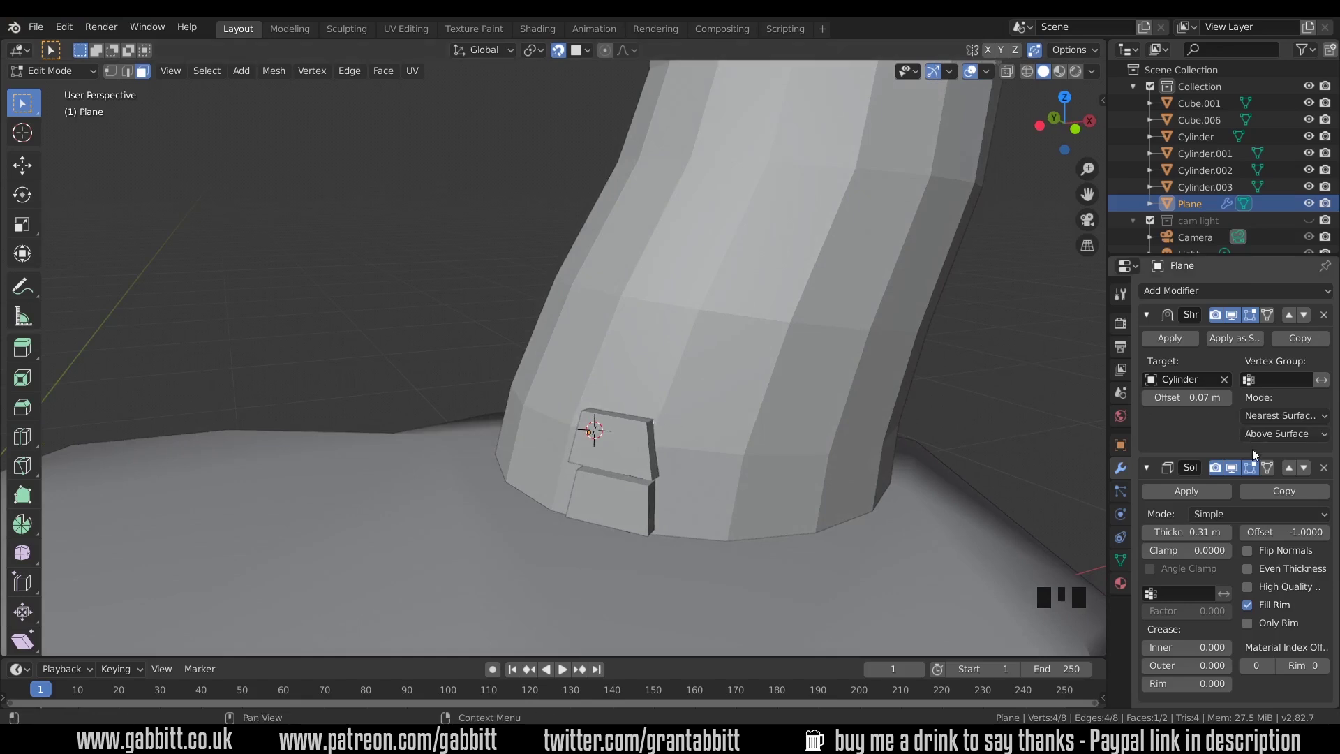
# - Show the solidified bricks on cage, select the upper brick and leave Edit Mode
pyautogui.click(1272, 469)
pyautogui.click(1273, 321)
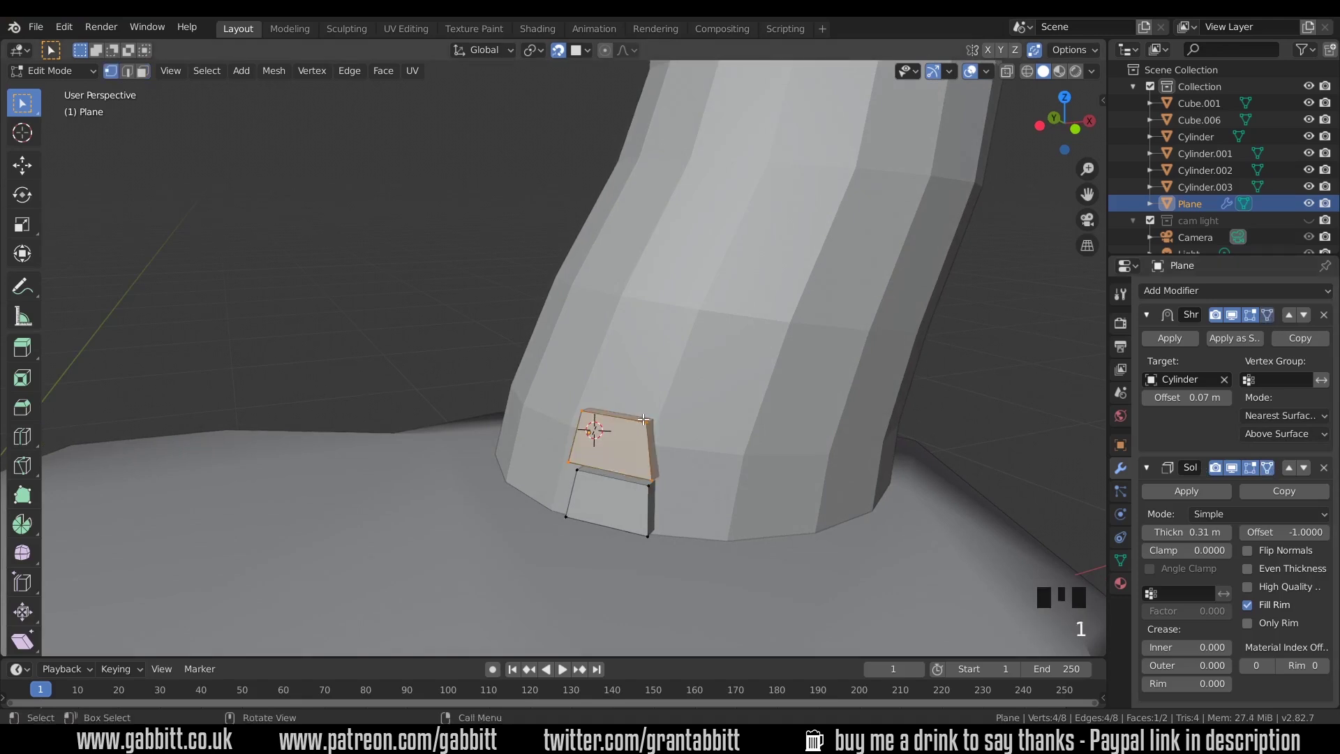
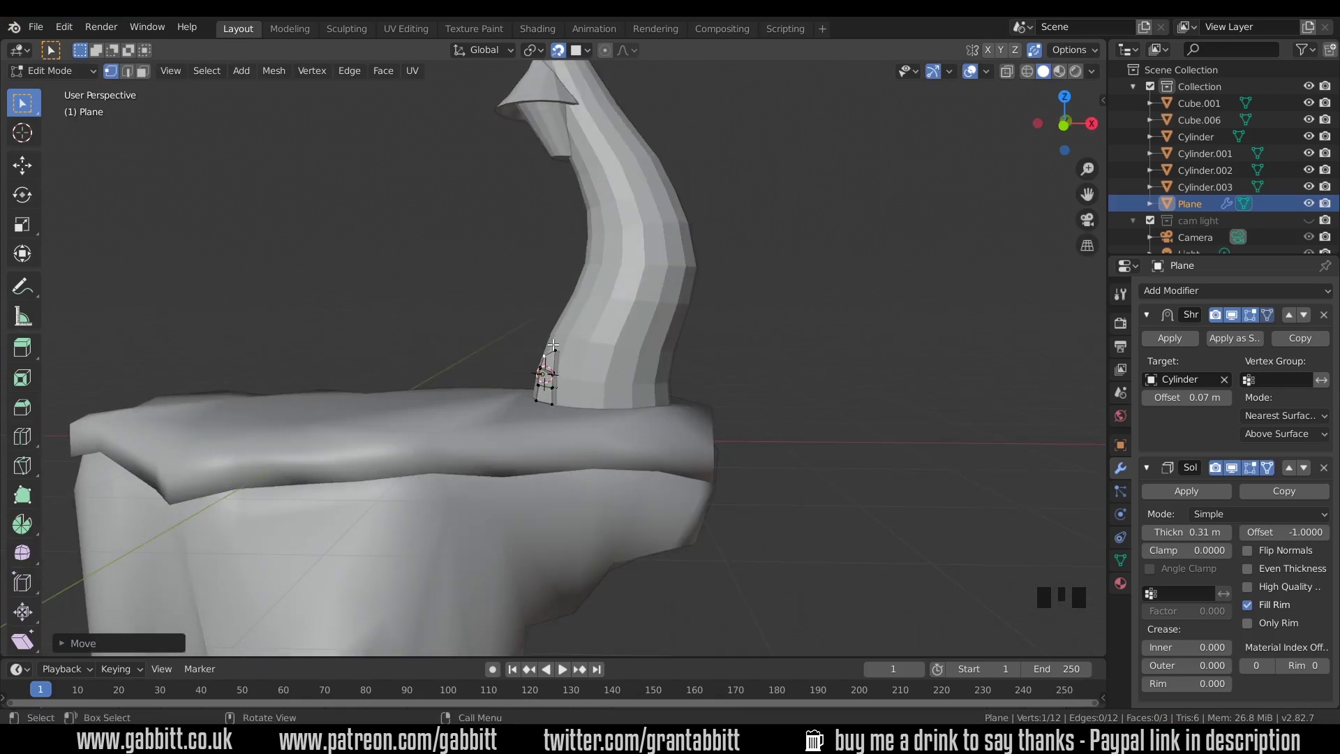
pyautogui.scroll(3)
pyautogui.press('Tab')
# - Select the tower cylinder and duplicate bricks over the top into an arched doorway frame
pyautogui.click(695, 342)
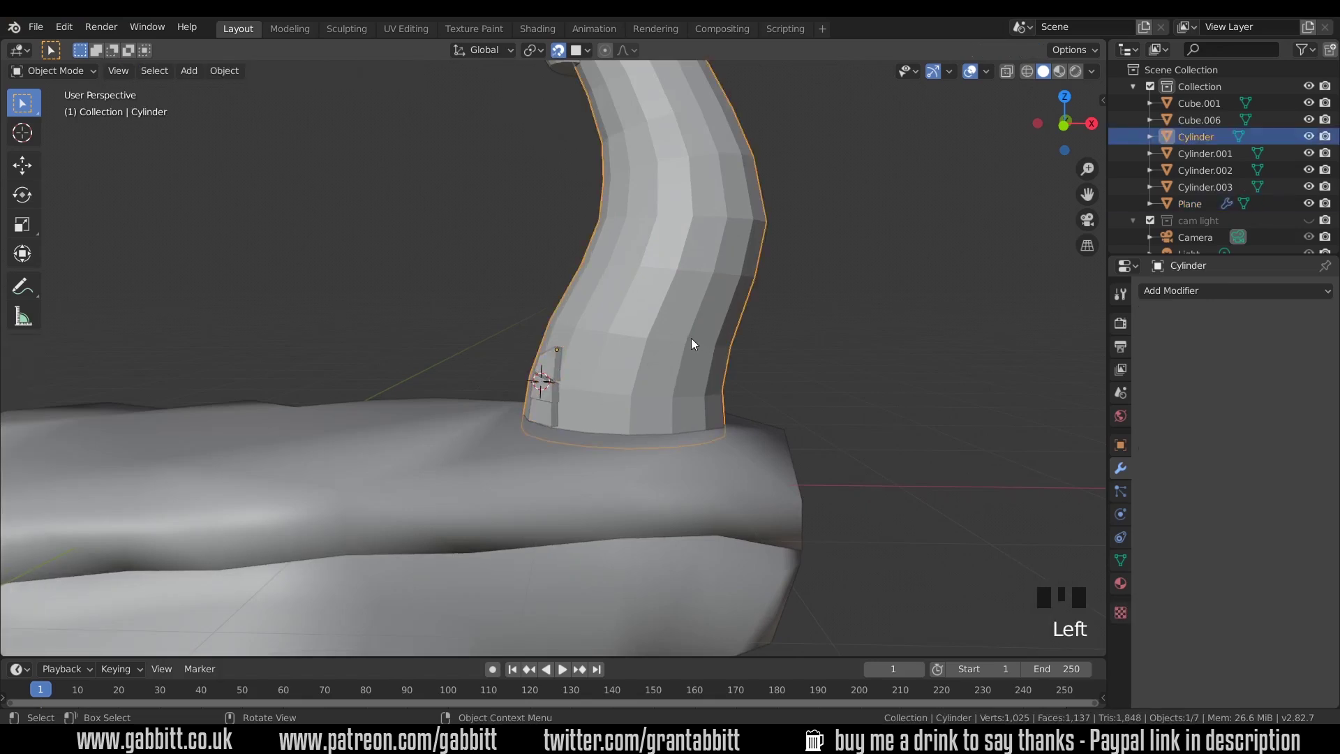
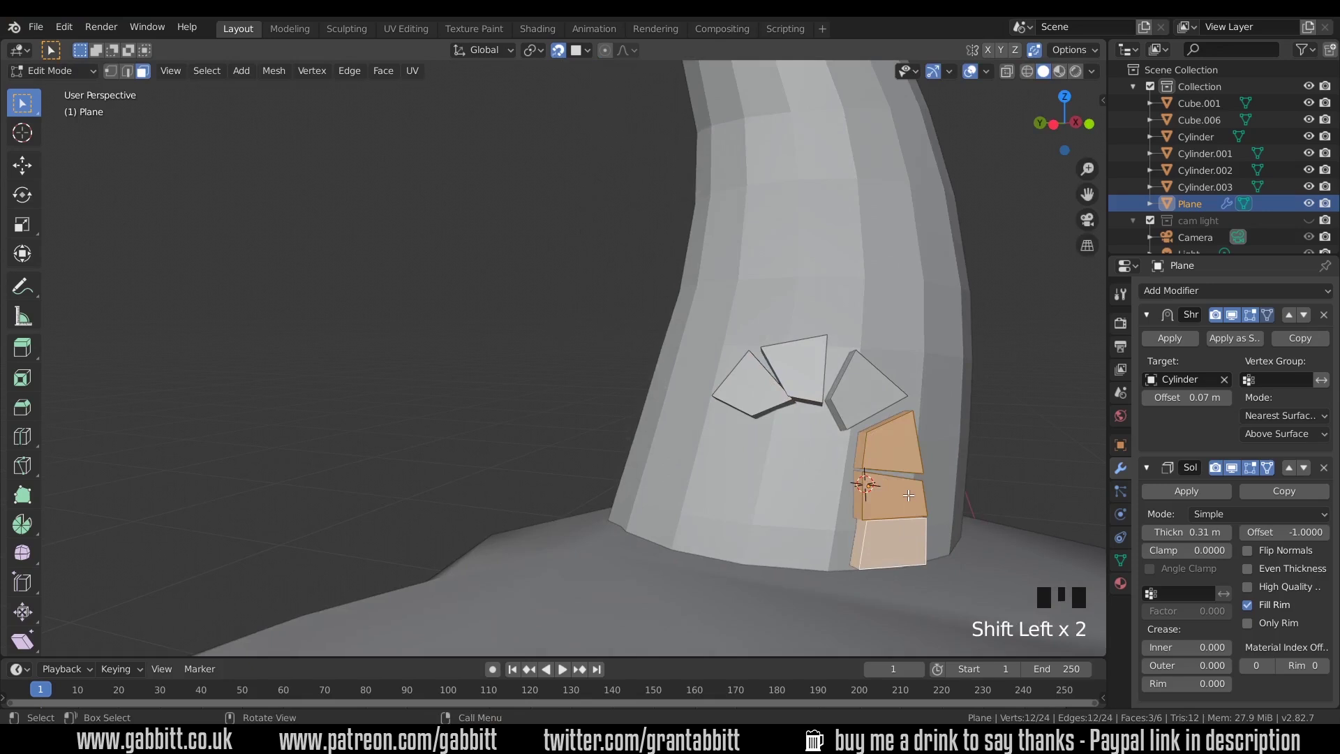
pyautogui.press('shift+d')
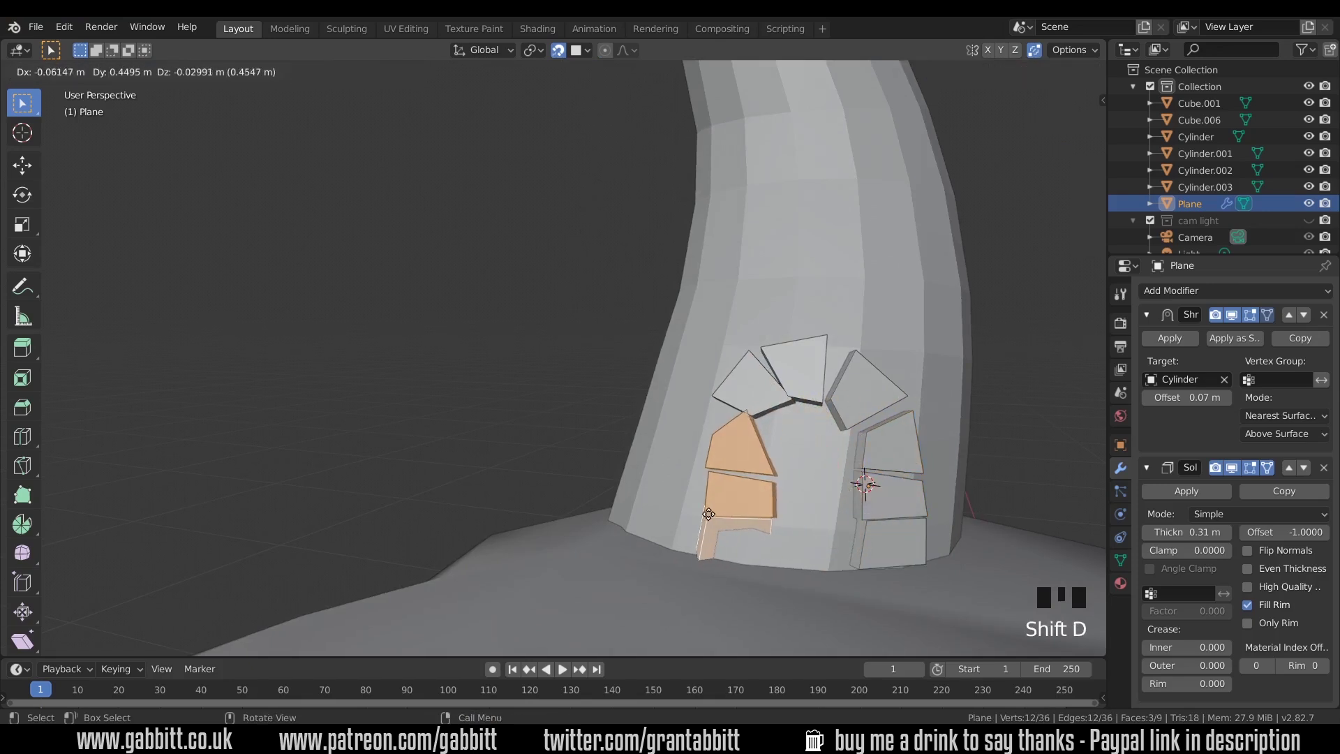
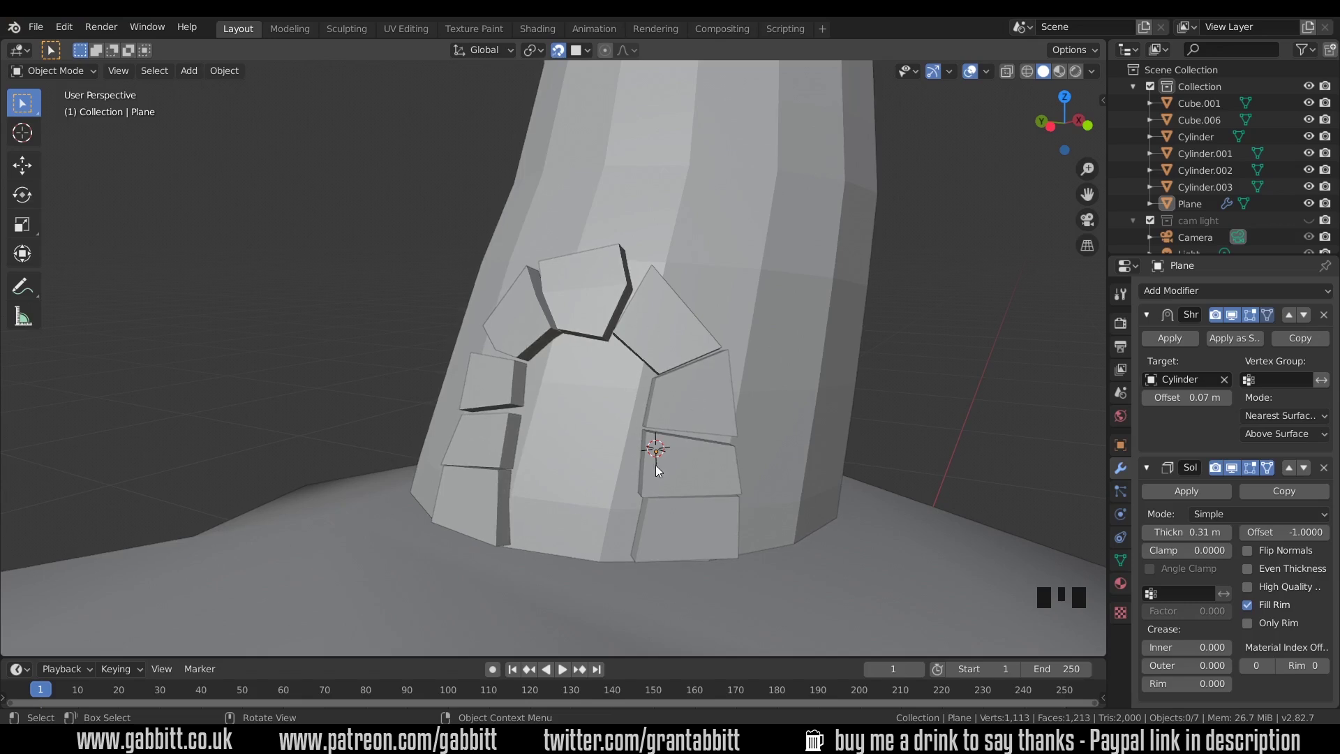
# - Duplicate a brick into the doorway opening and separate it as its own object Plane.001
pyautogui.click(689, 469)
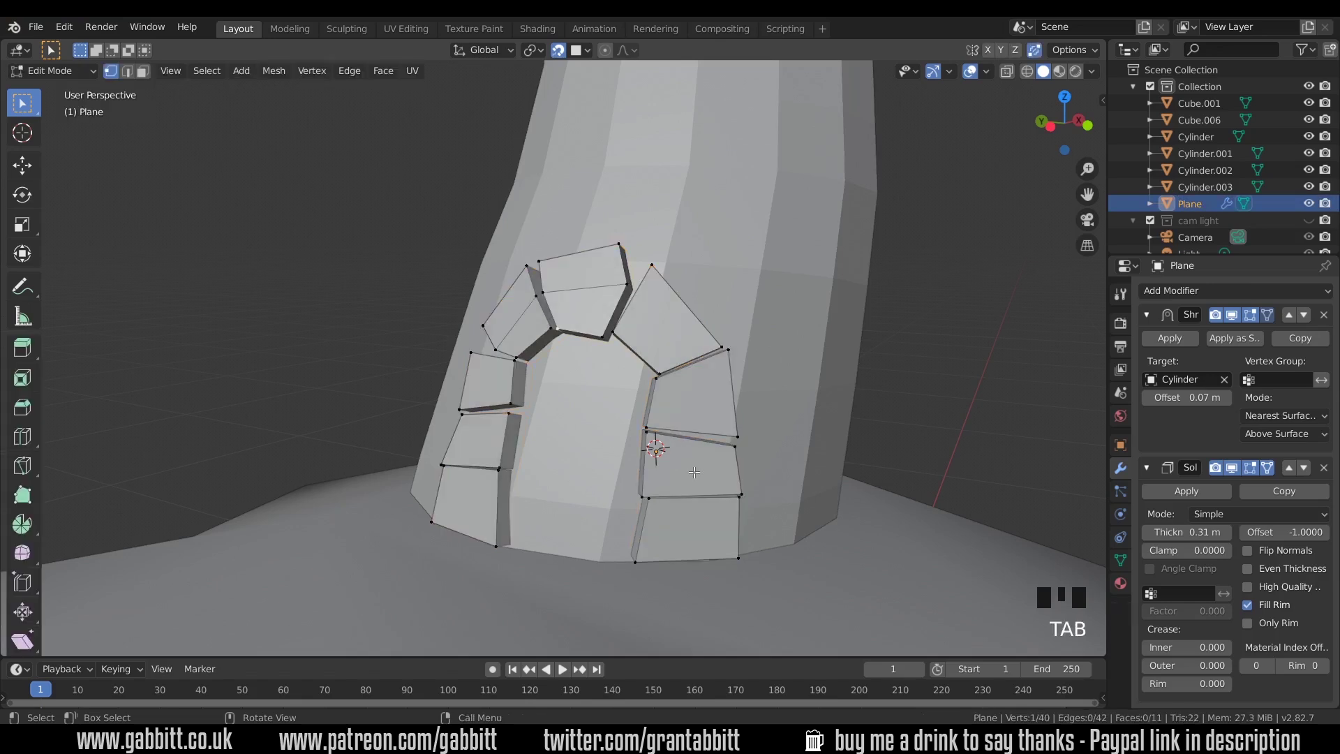
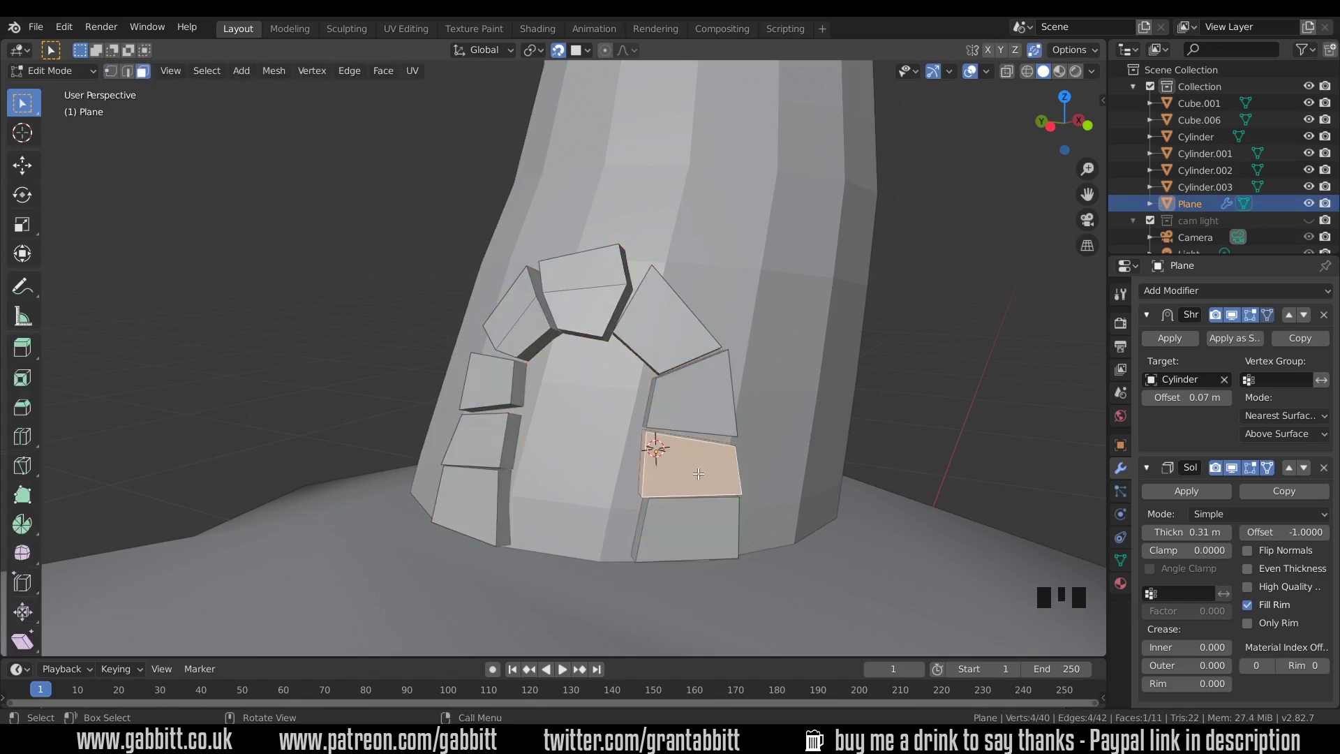
pyautogui.press('shift+d')
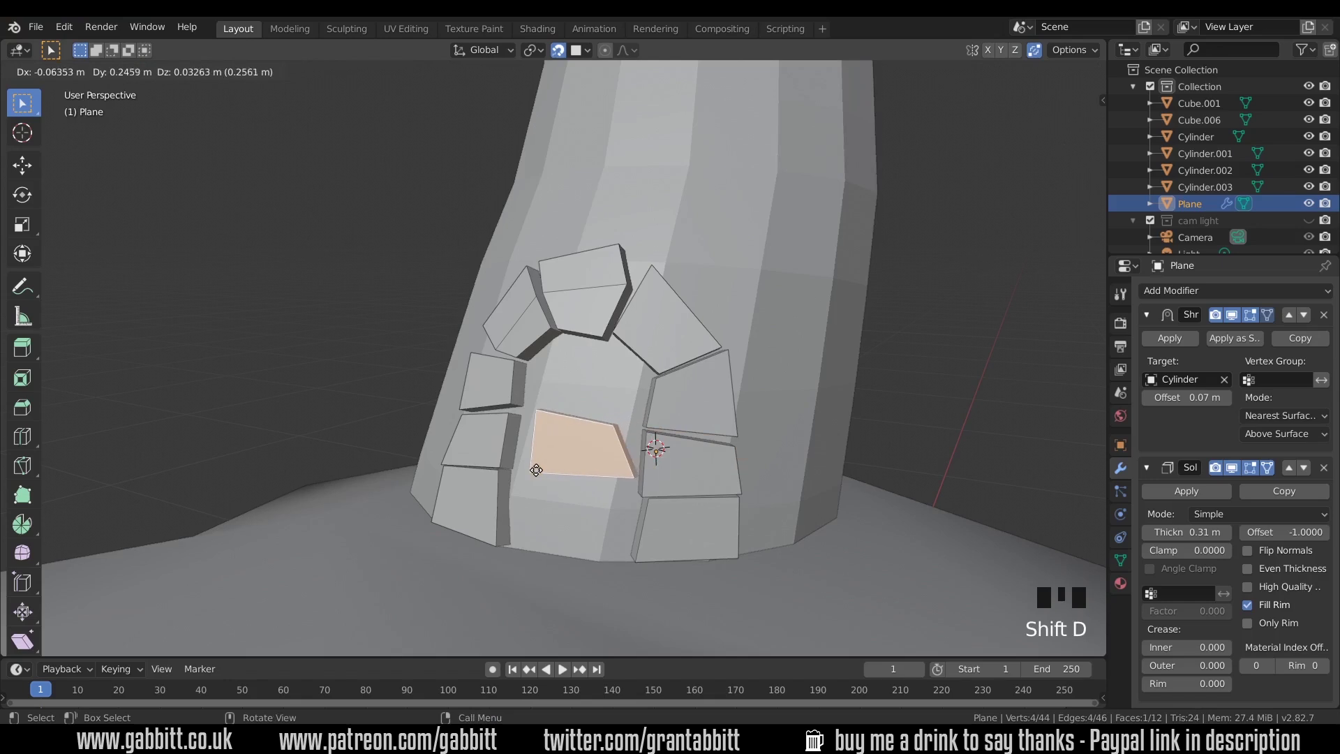
pyautogui.press('p')
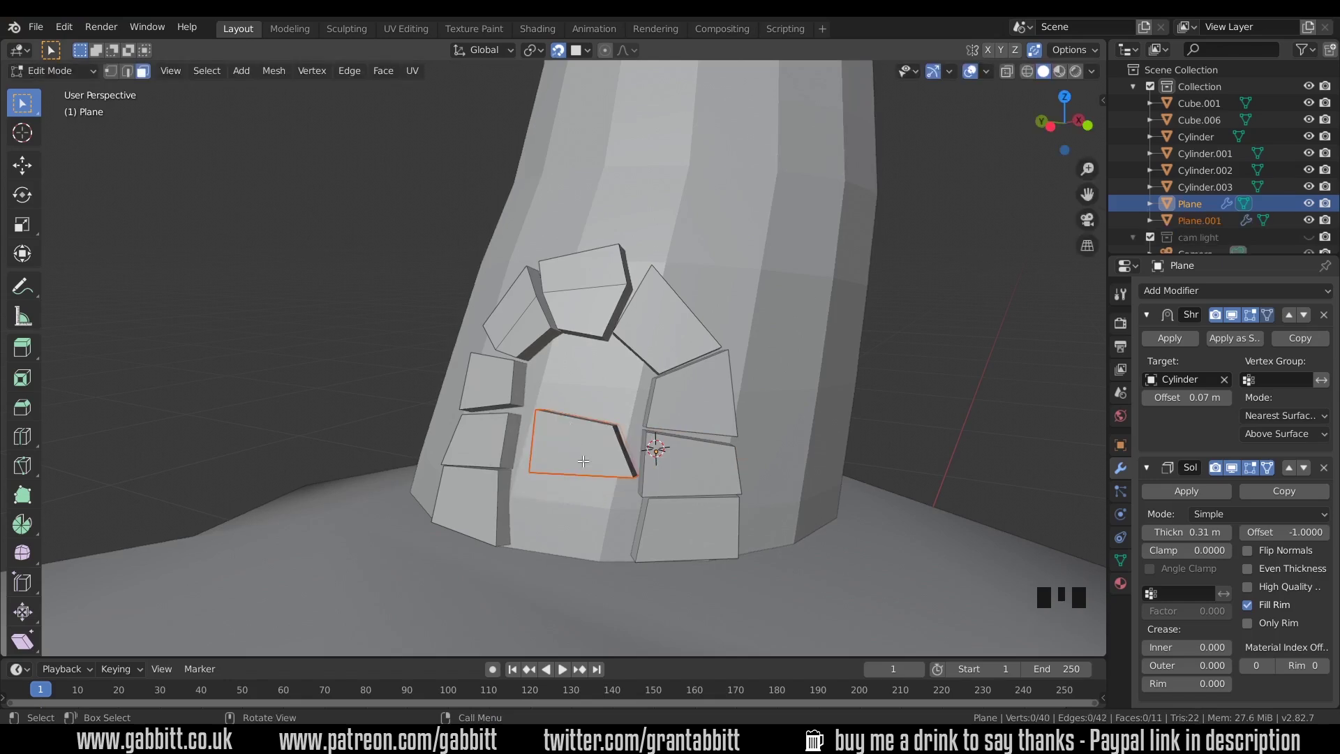
pyautogui.press('Tab')
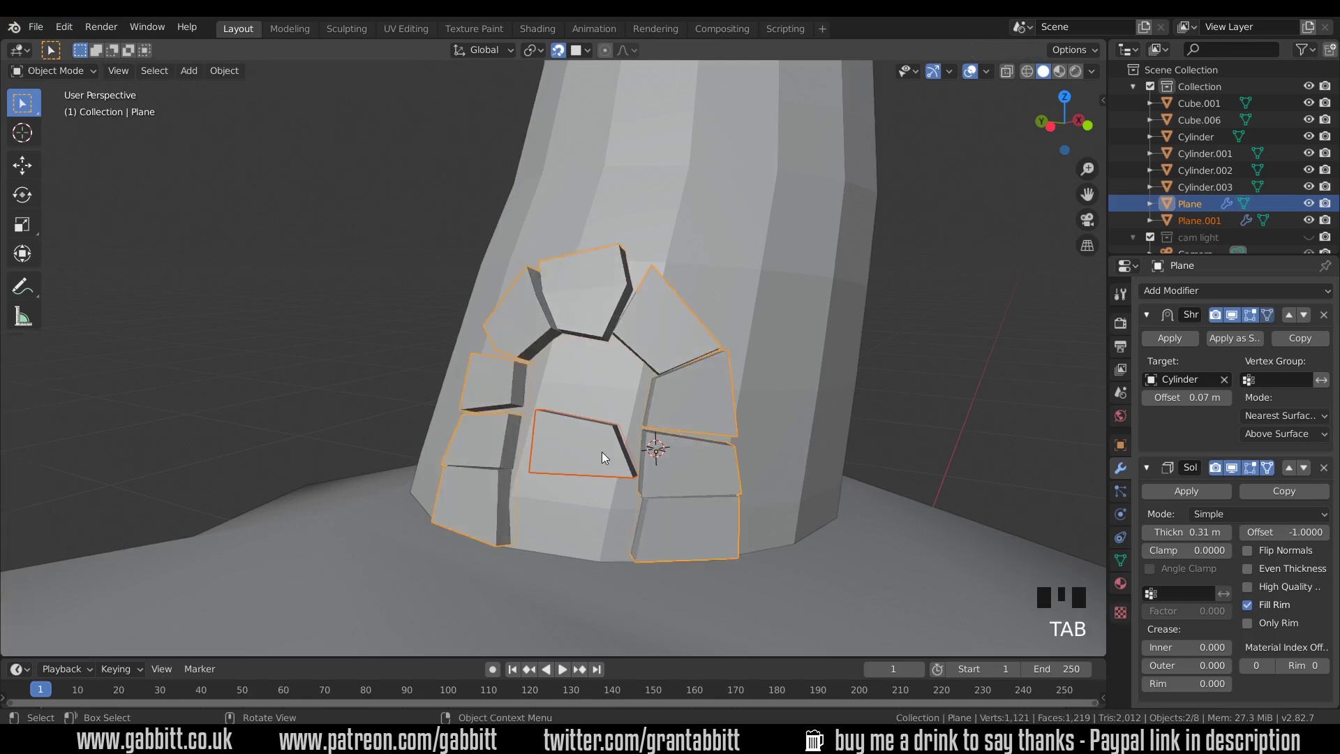
# - Select the separated door panel Plane.001 to rework it into vertical planks
pyautogui.click(604, 456)
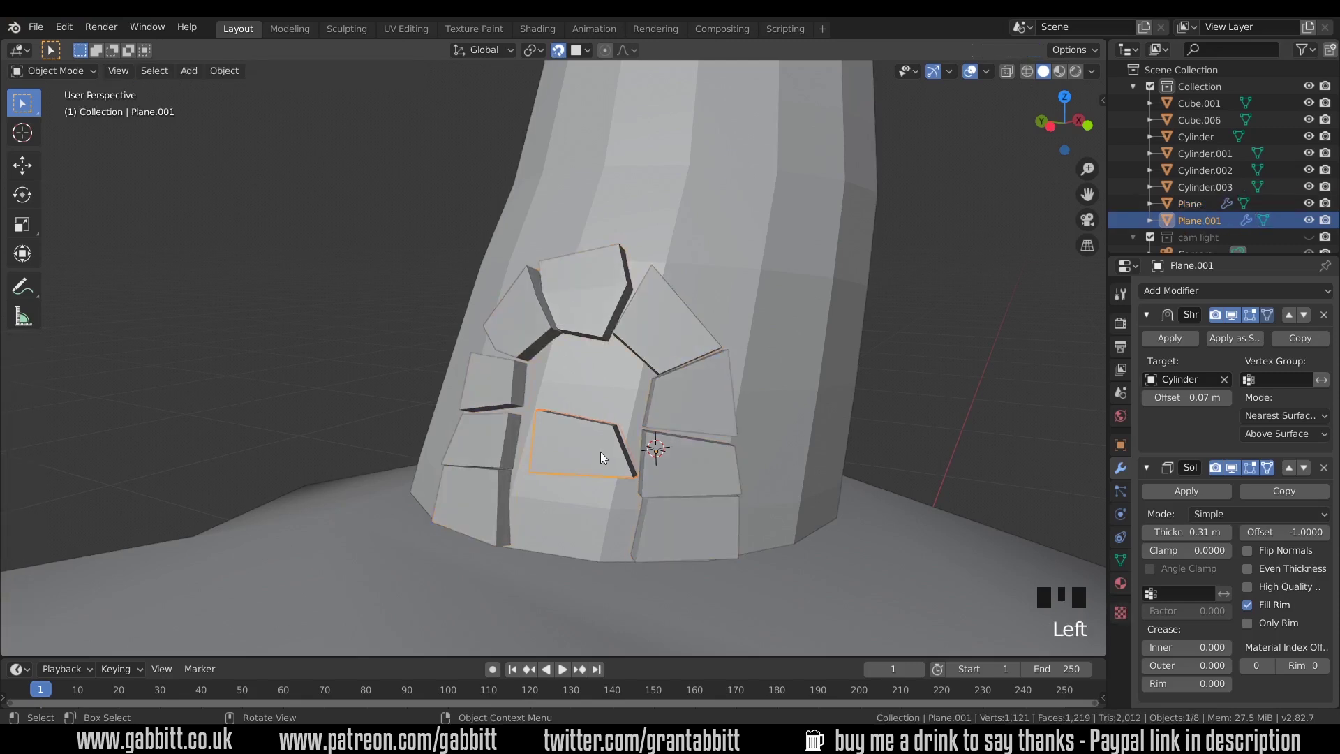
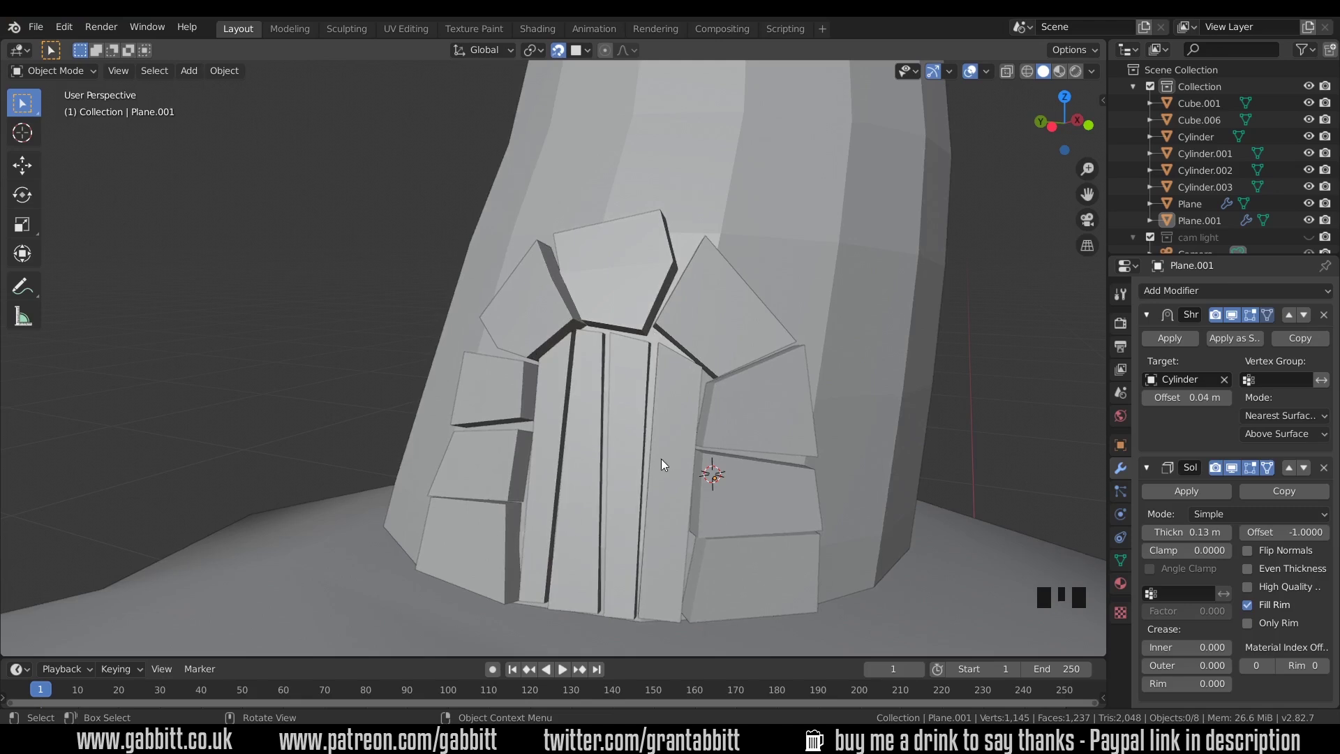
# - Orbit up to the tower top, then bring the door side back into view
pyautogui.scroll(-3)
pyautogui.moveTo(705, 308); pyautogui.dragTo(689, 155)
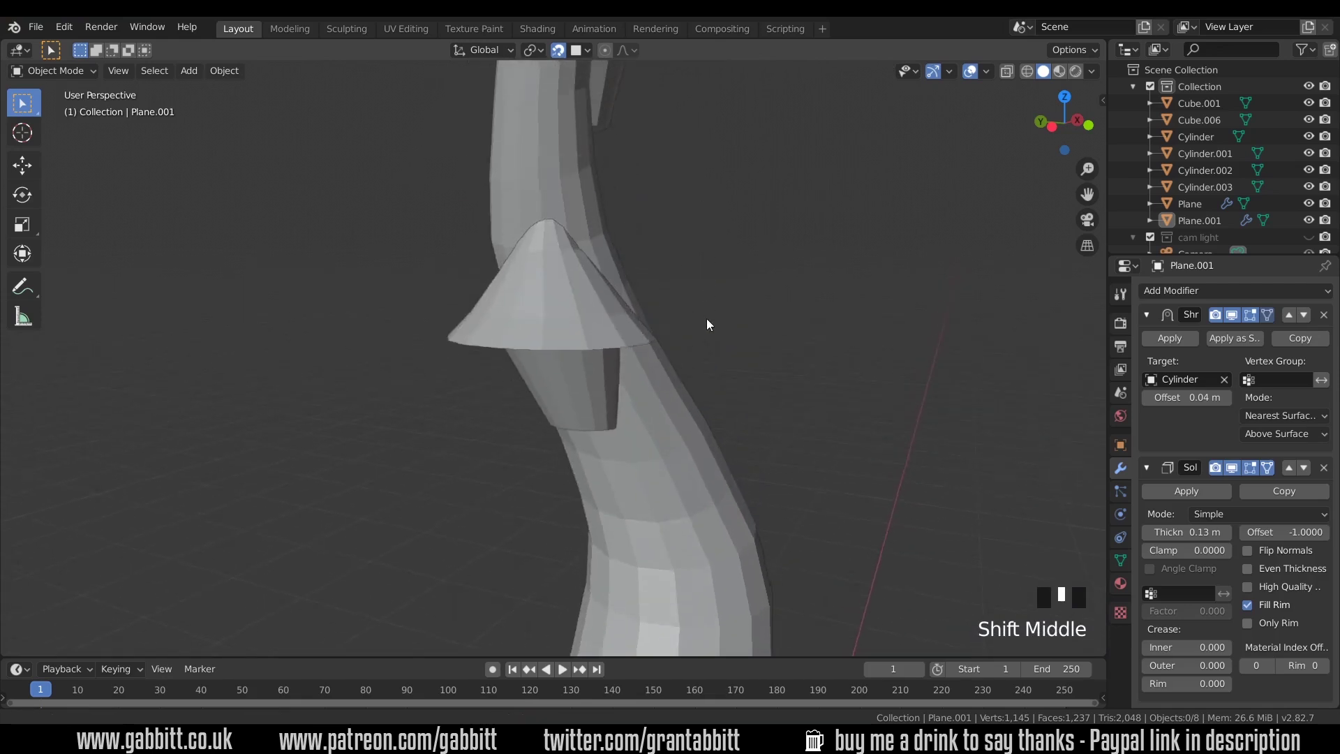
pyautogui.moveTo(589, 158); pyautogui.dragTo(658, 478)
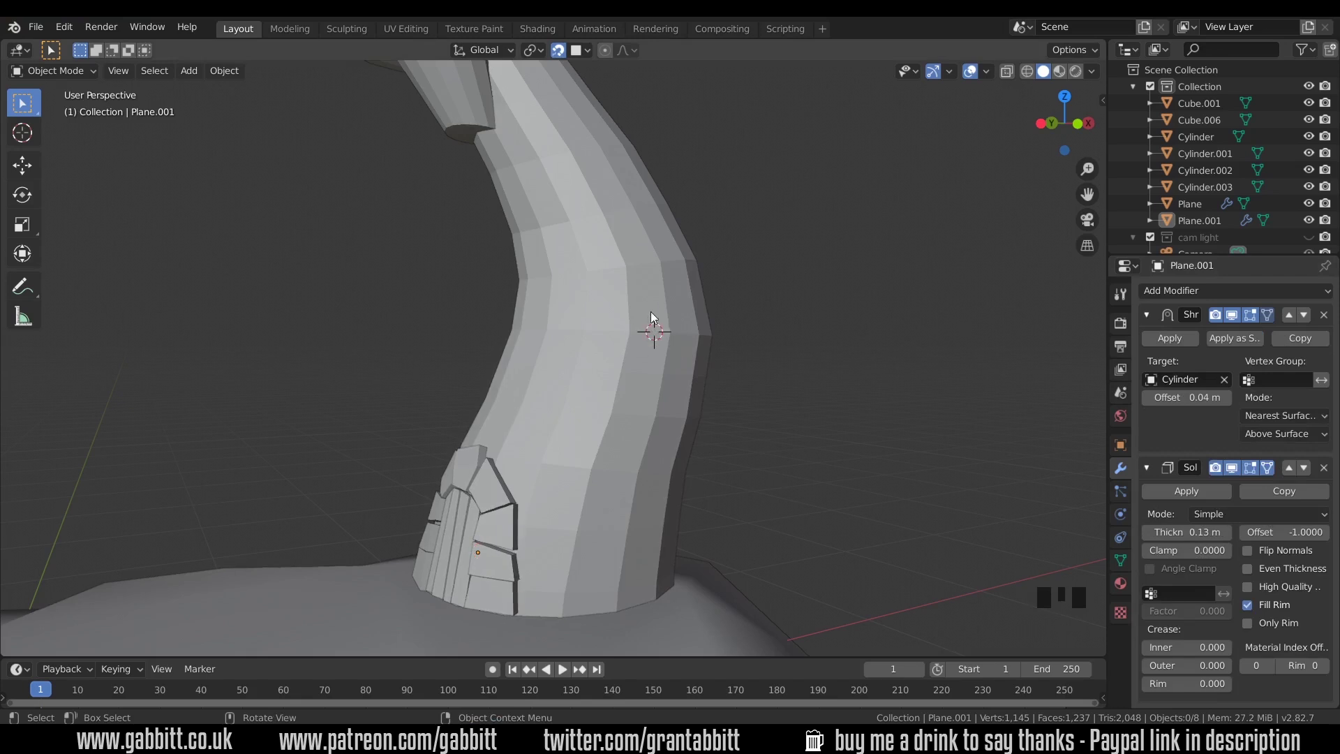
# - Add a mesh plane, rotate it 90° on X and Z and scale it down to brick size
pyautogui.press('shift+a')
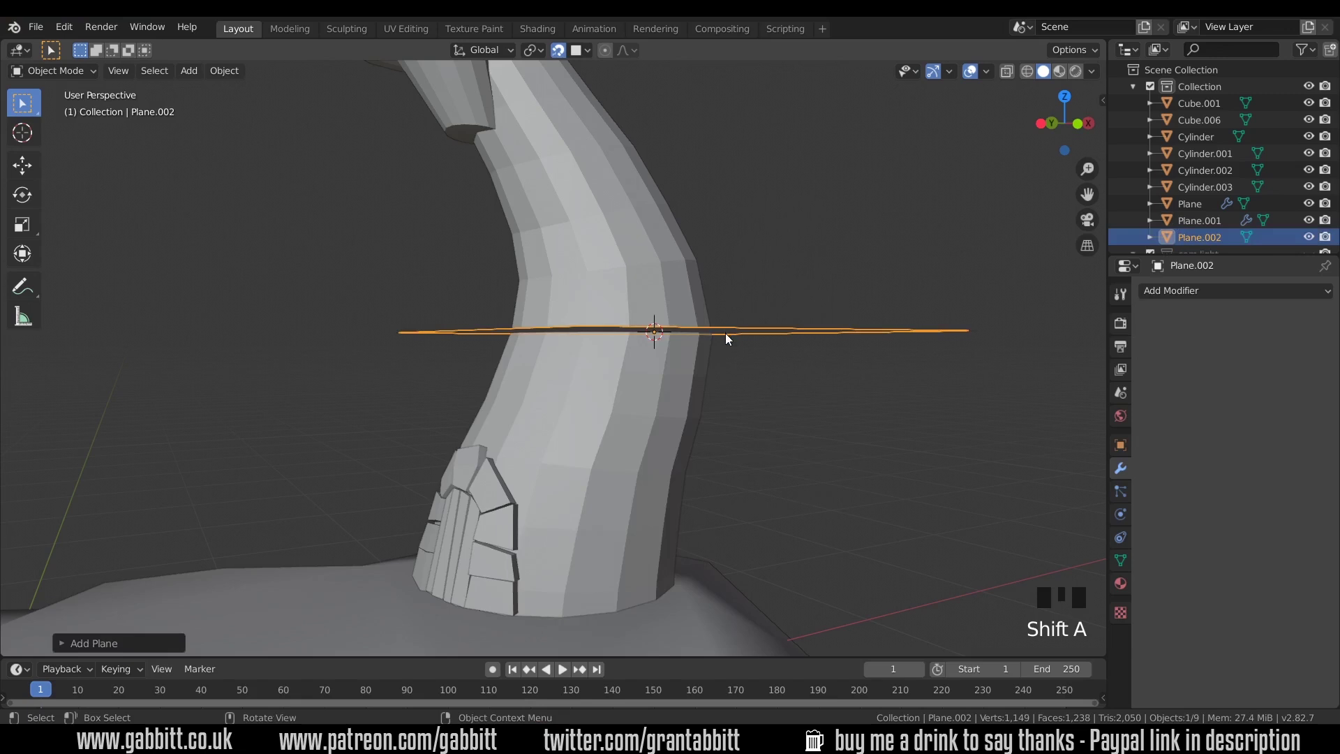
pyautogui.press('r')
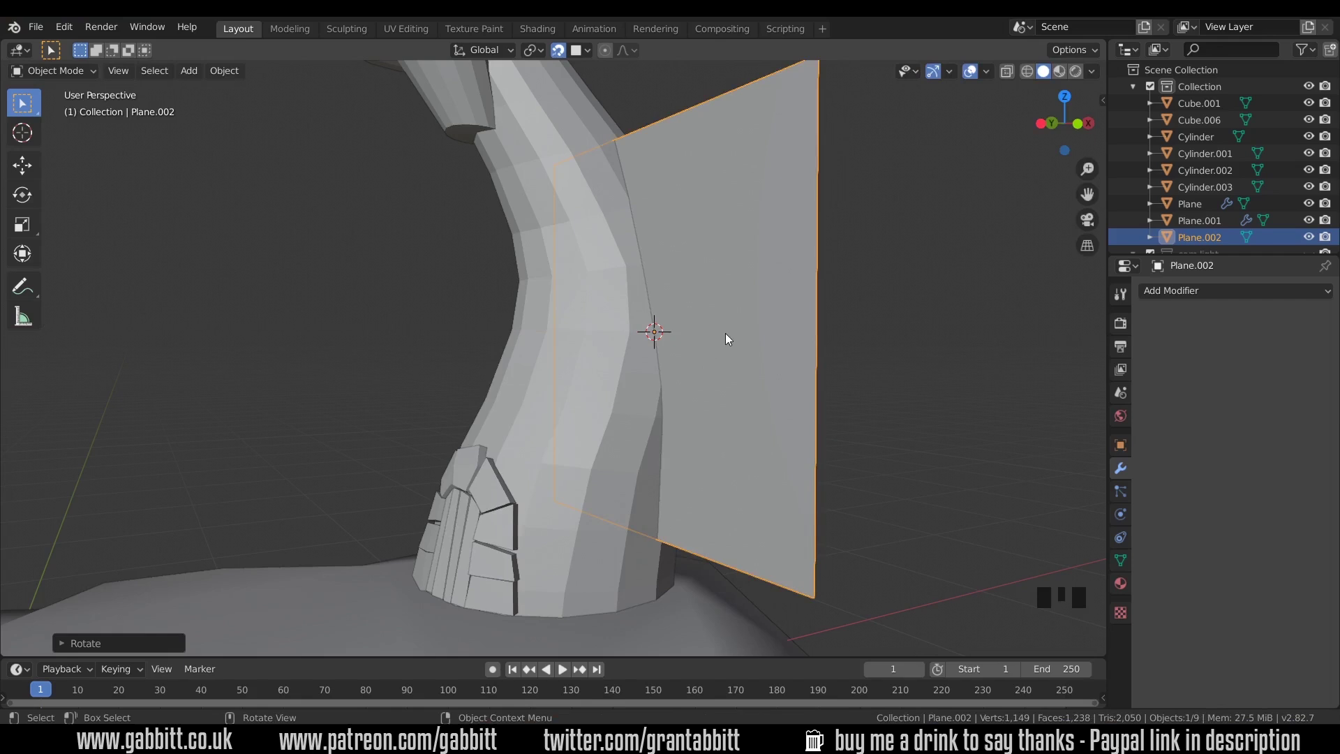
pyautogui.press('r')
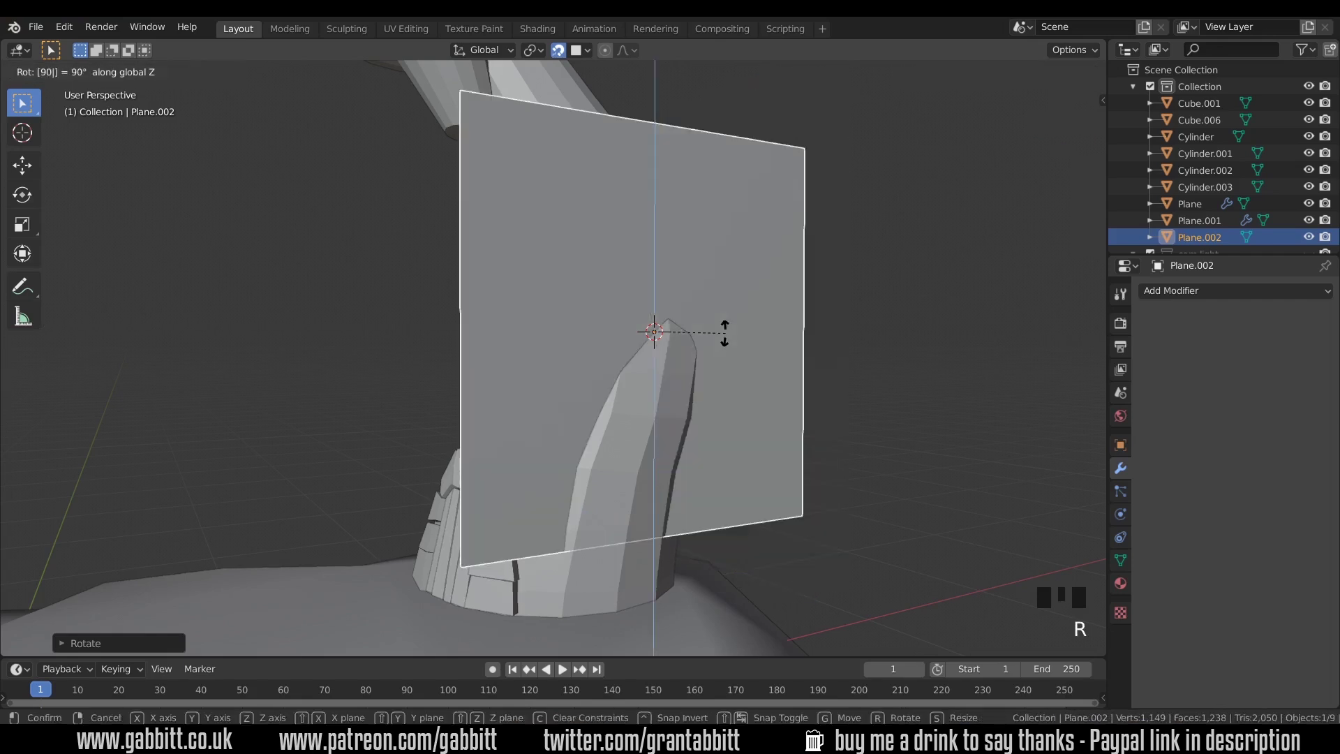
pyautogui.press('s')
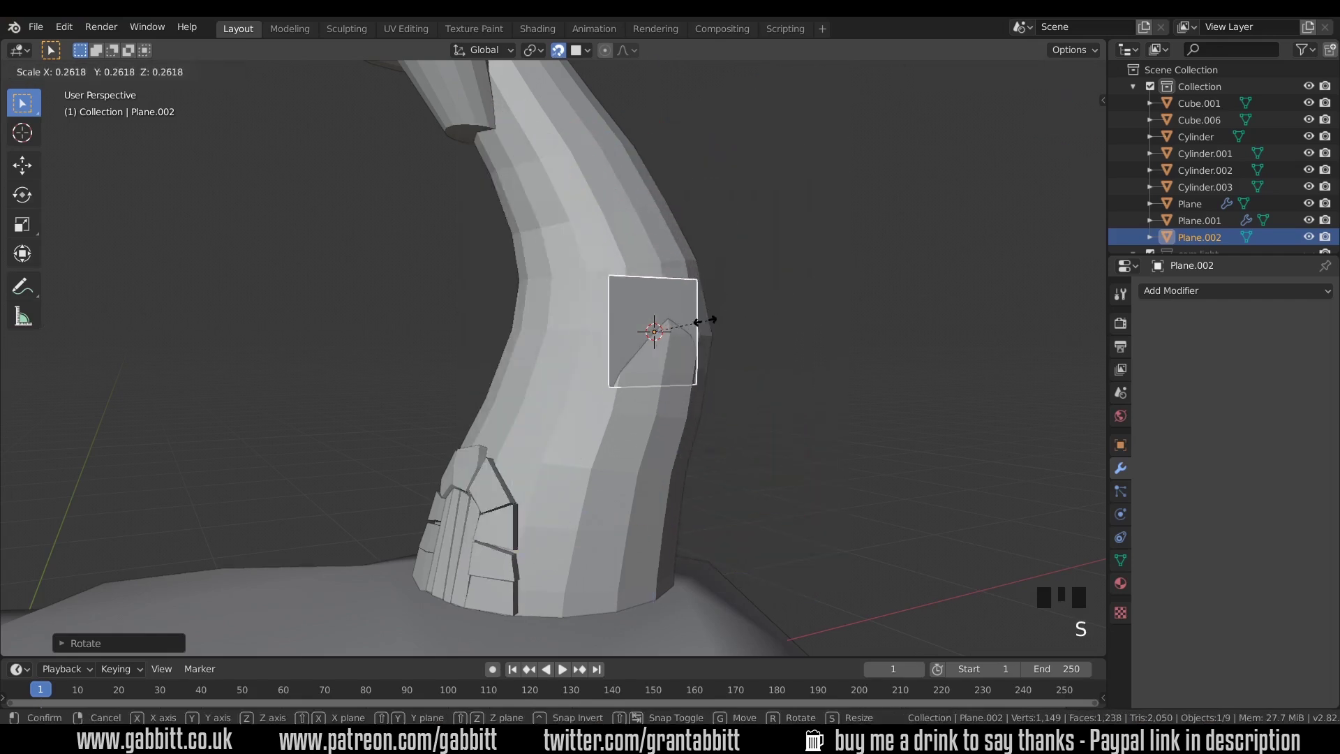
pyautogui.moveTo(573, 380); pyautogui.dragTo(542, 373)
# - Move the small plane onto the tower wall above the door with snapping disabled
pyautogui.press('KP_Decimal')
pyautogui.moveTo(668, 388); pyautogui.dragTo(621, 387)
pyautogui.scroll(-3)
pyautogui.moveTo(598, 387); pyautogui.dragTo(837, 730)
pyautogui.press('r')
pyautogui.press('g')
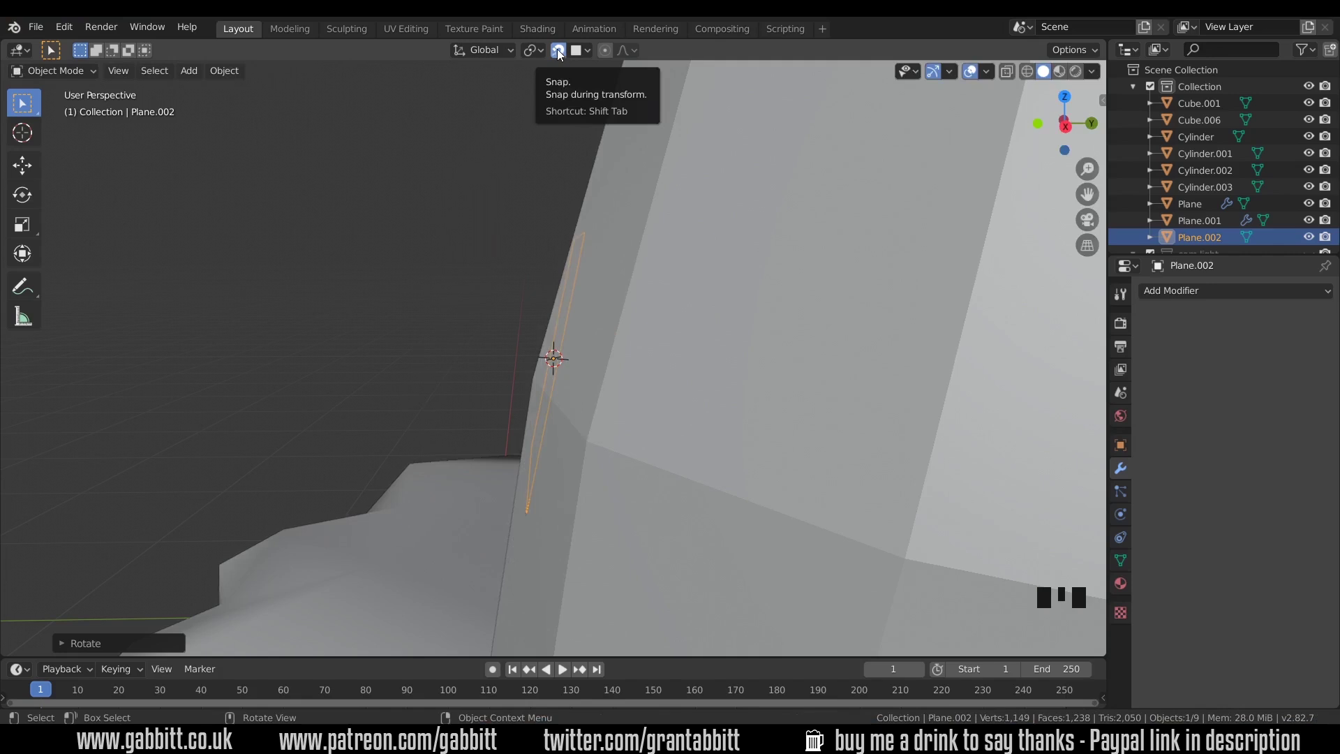
pyautogui.click(564, 53)
pyautogui.press('g')
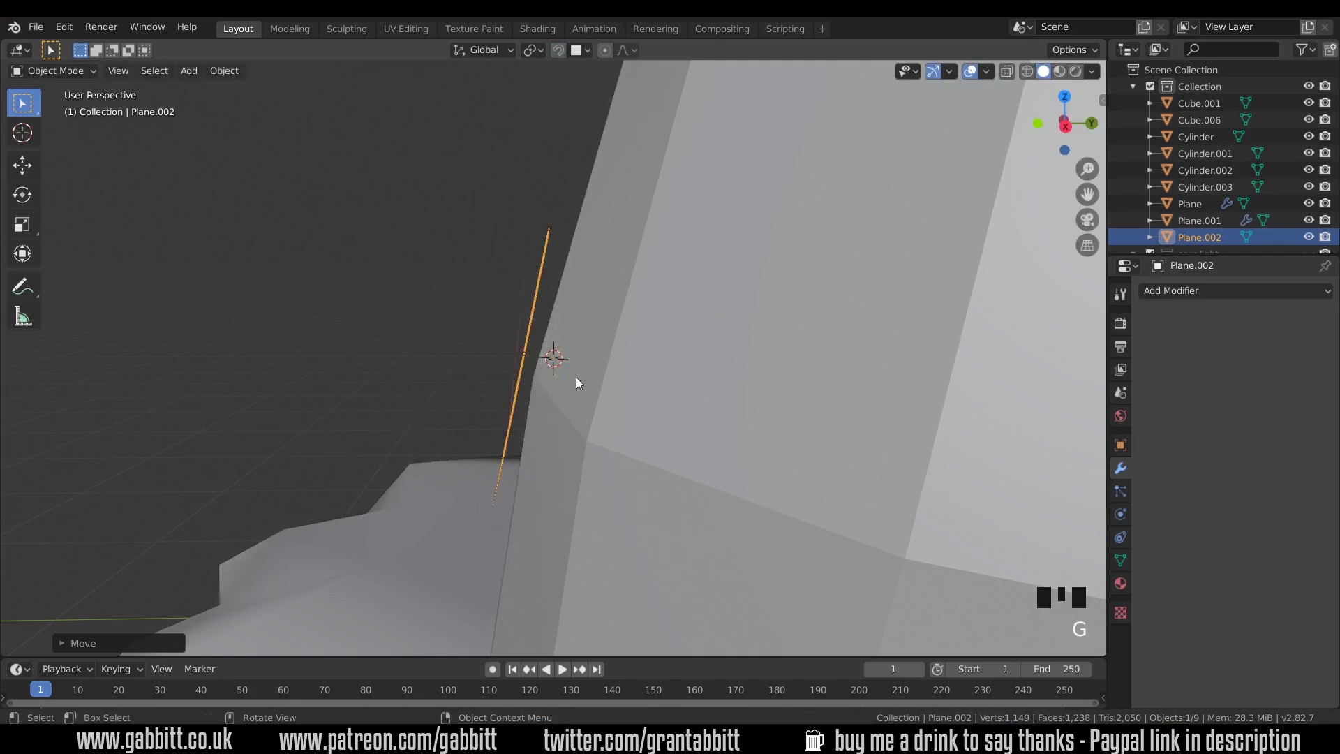
pyautogui.moveTo(612, 382); pyautogui.dragTo(1180, 303)
# - Add a Shrinkwrap targeting Cylinder with 0.05 m offset, Above Surface
pyautogui.scroll(-3)
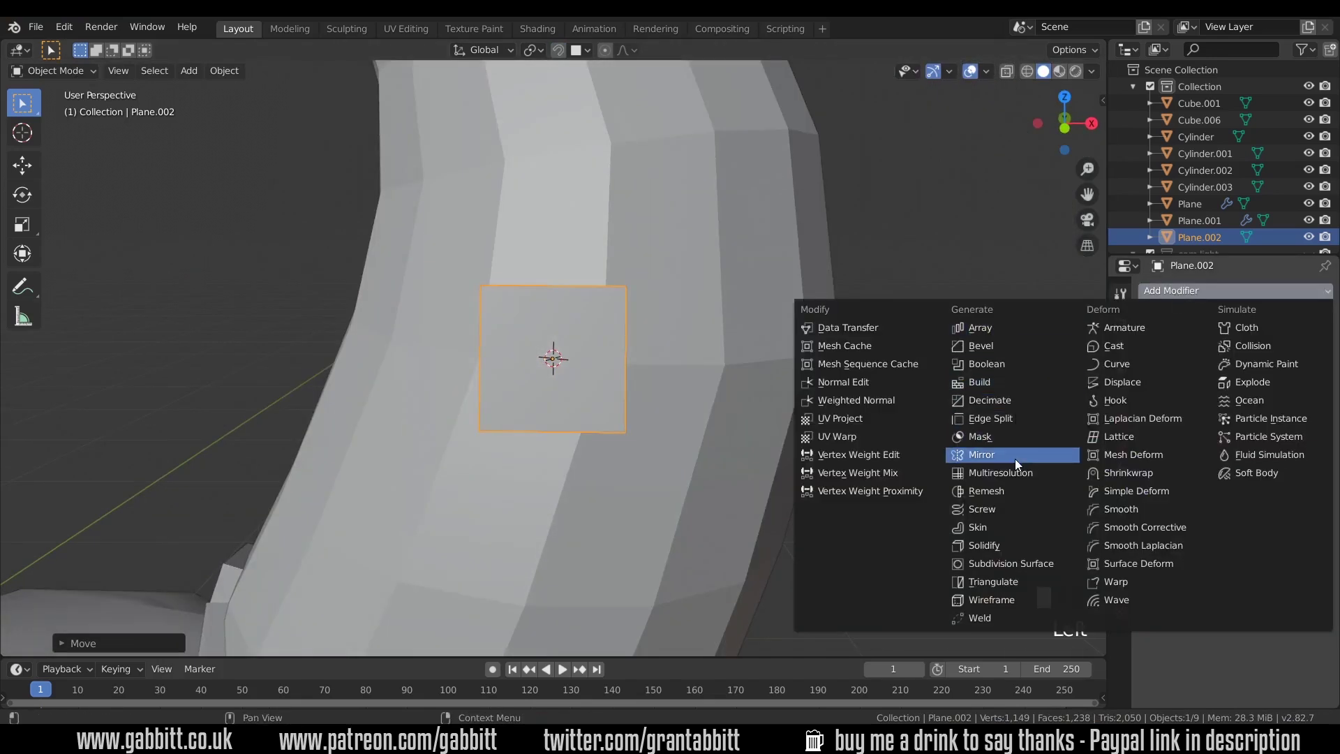
pyautogui.click(1227, 383)
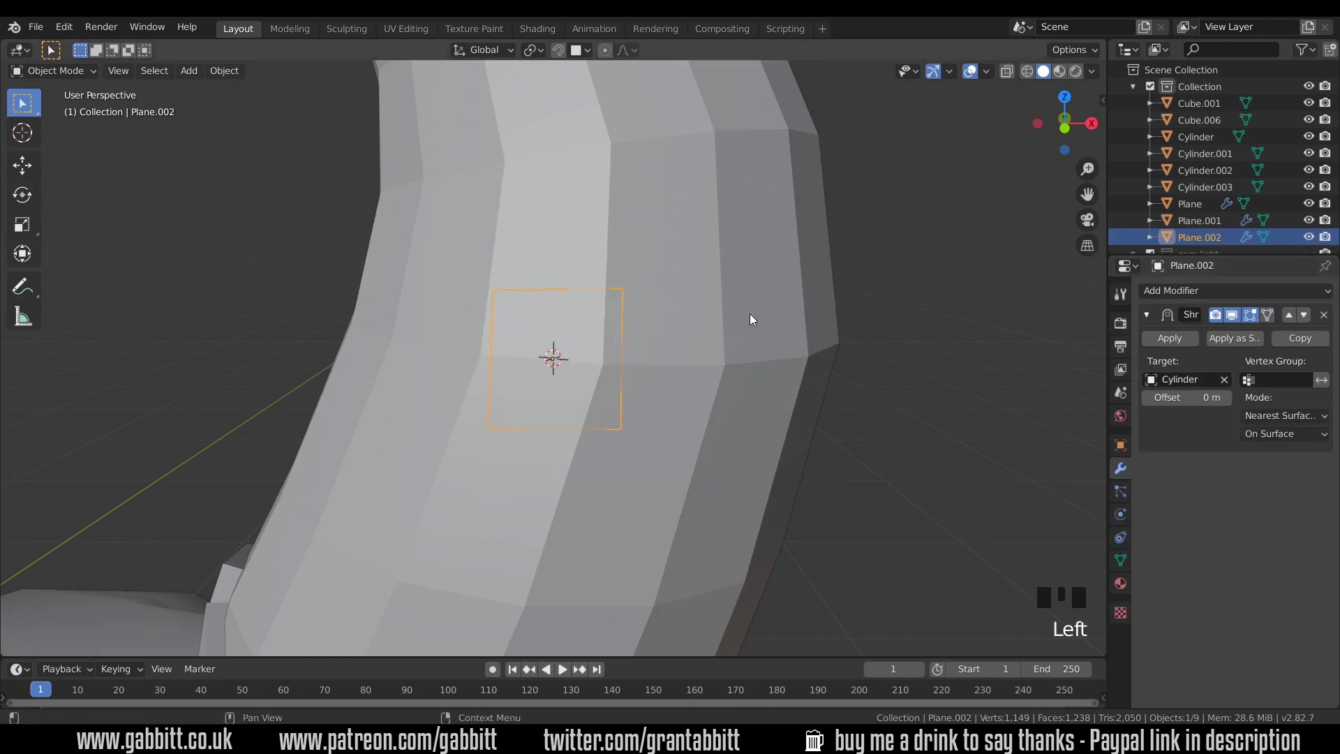
pyautogui.moveTo(1302, 435); pyautogui.dragTo(1227, 402)
pyautogui.moveTo(1229, 402); pyautogui.dragTo(1229, 402)
pyautogui.middleClick(1234, 395)
pyautogui.moveTo(1231, 399); pyautogui.dragTo(1226, 393)
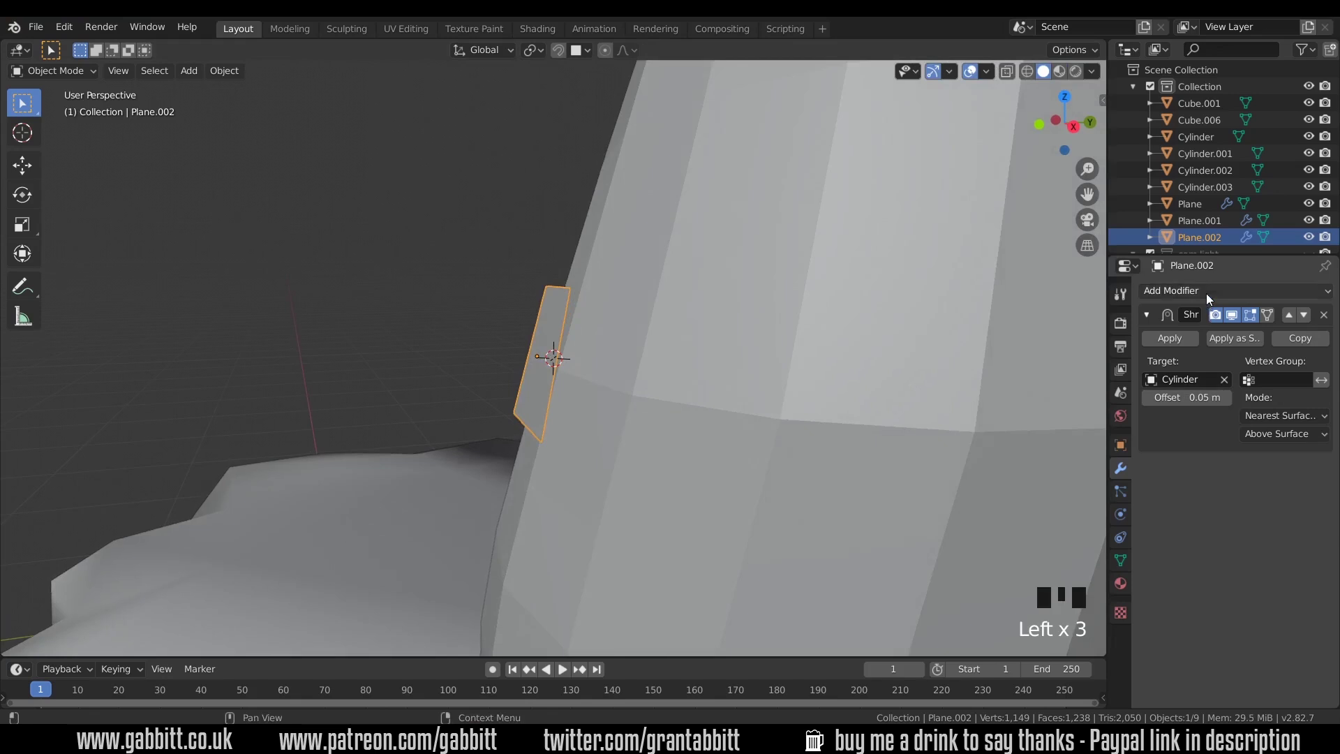
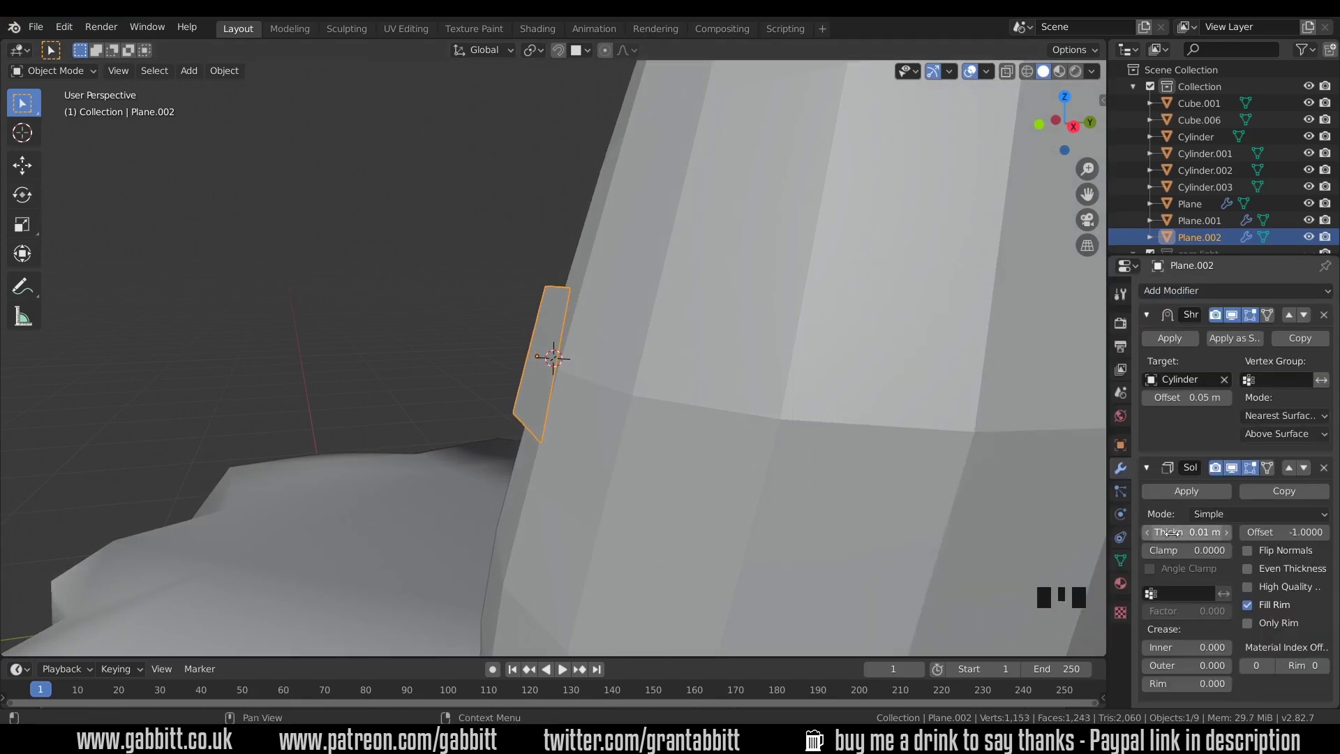
# - Add a Solidify modifier to give the brick thickness and inspect it from the side
pyautogui.press('Left')
pyautogui.moveTo(1231, 535); pyautogui.dragTo(464, 292)
pyautogui.press('Left')
pyautogui.press('Left')
pyautogui.press('Left')
pyautogui.press('Left')
pyautogui.press('Left')
pyautogui.moveTo(464, 292); pyautogui.dragTo(430, 279)
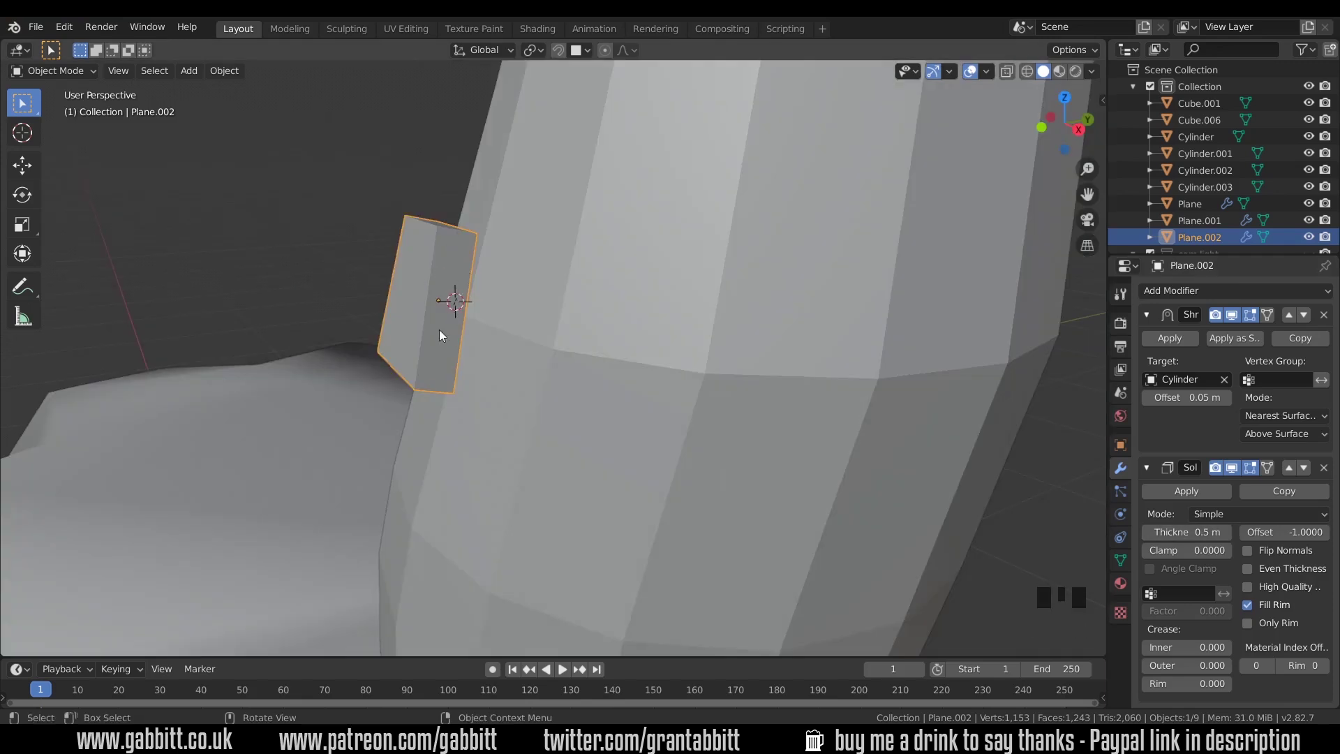
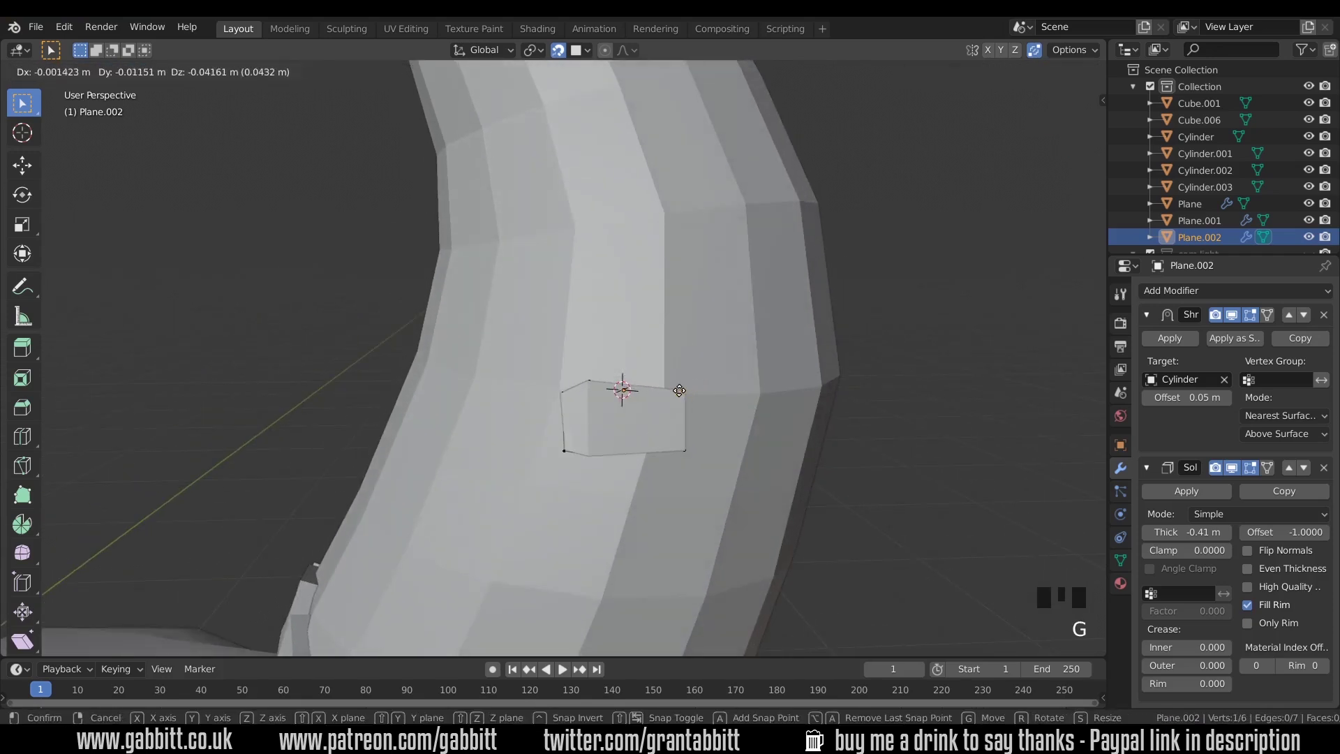
# - Reshape the brick's vertices into a wider slab and Shift+D a second brick above it
pyautogui.press('Tab')
pyautogui.press('shift+d')
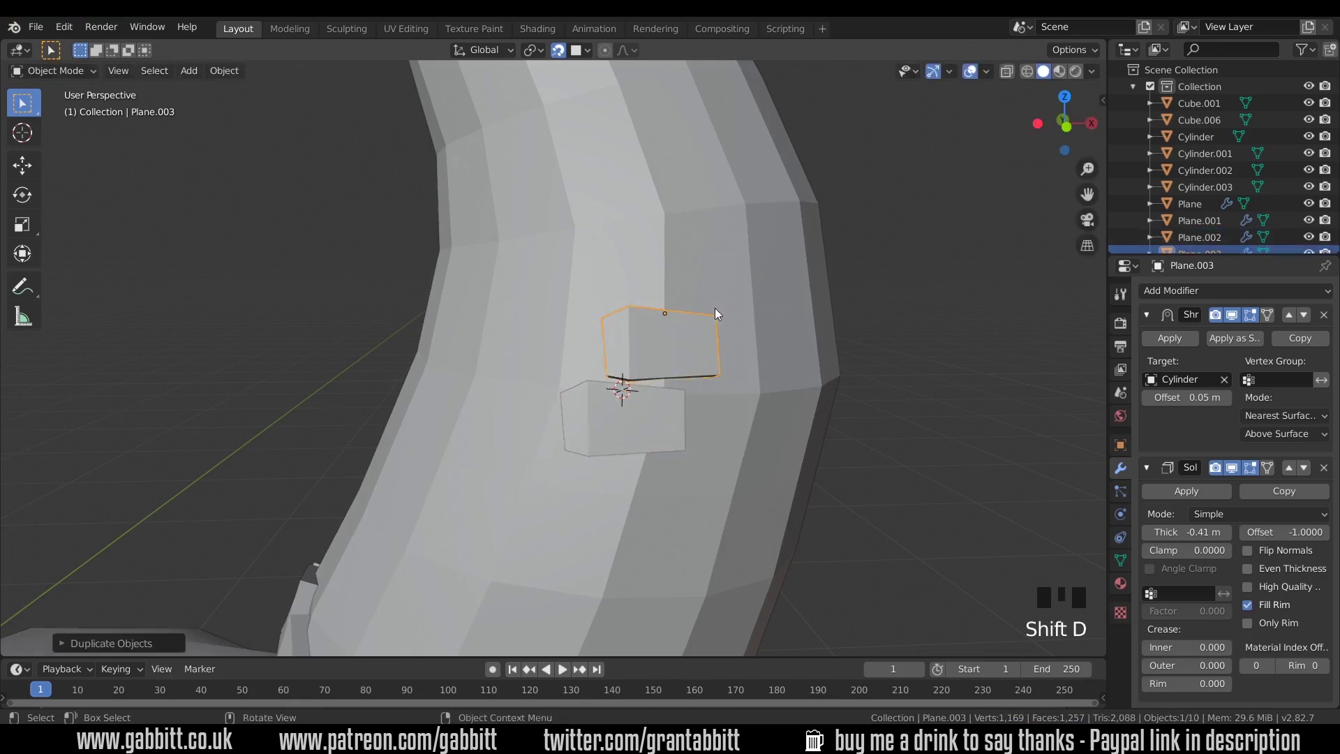
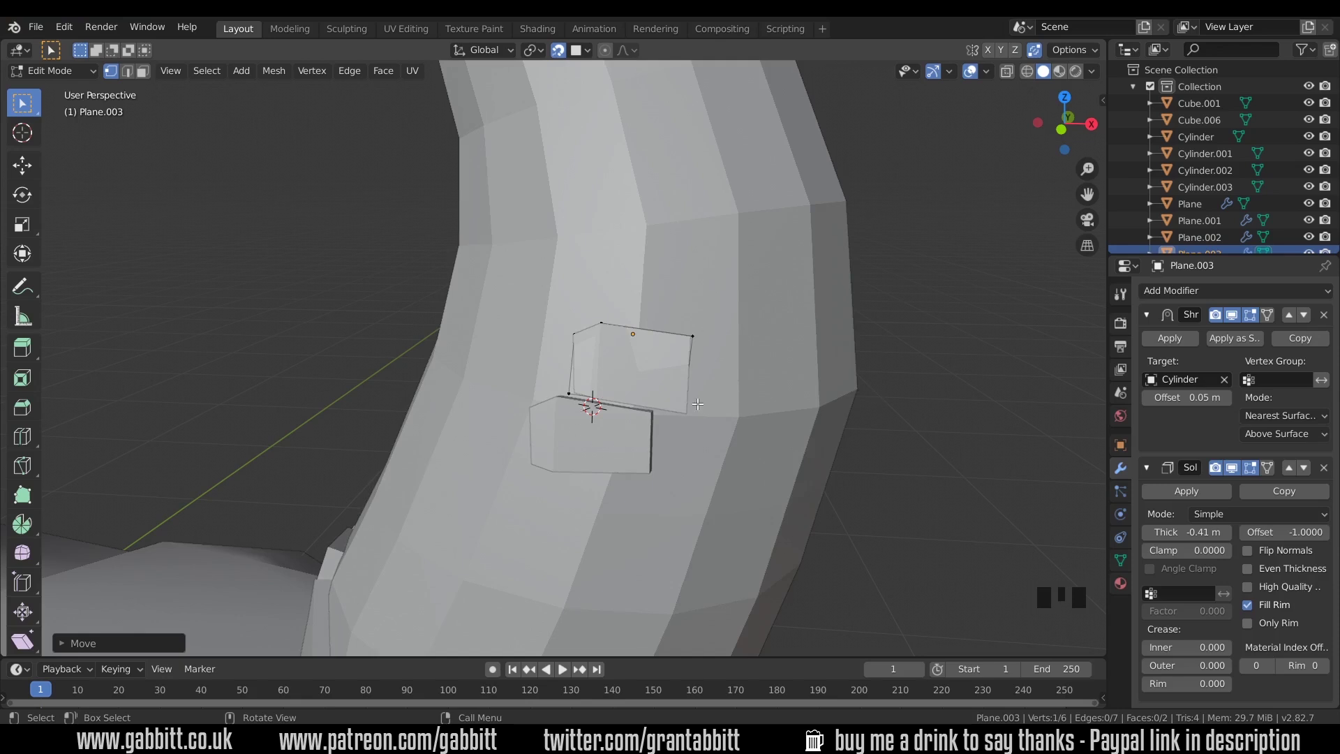
pyautogui.press('ctrl+z')
pyautogui.press('ctrl+z')
pyautogui.press('ctrl+z')
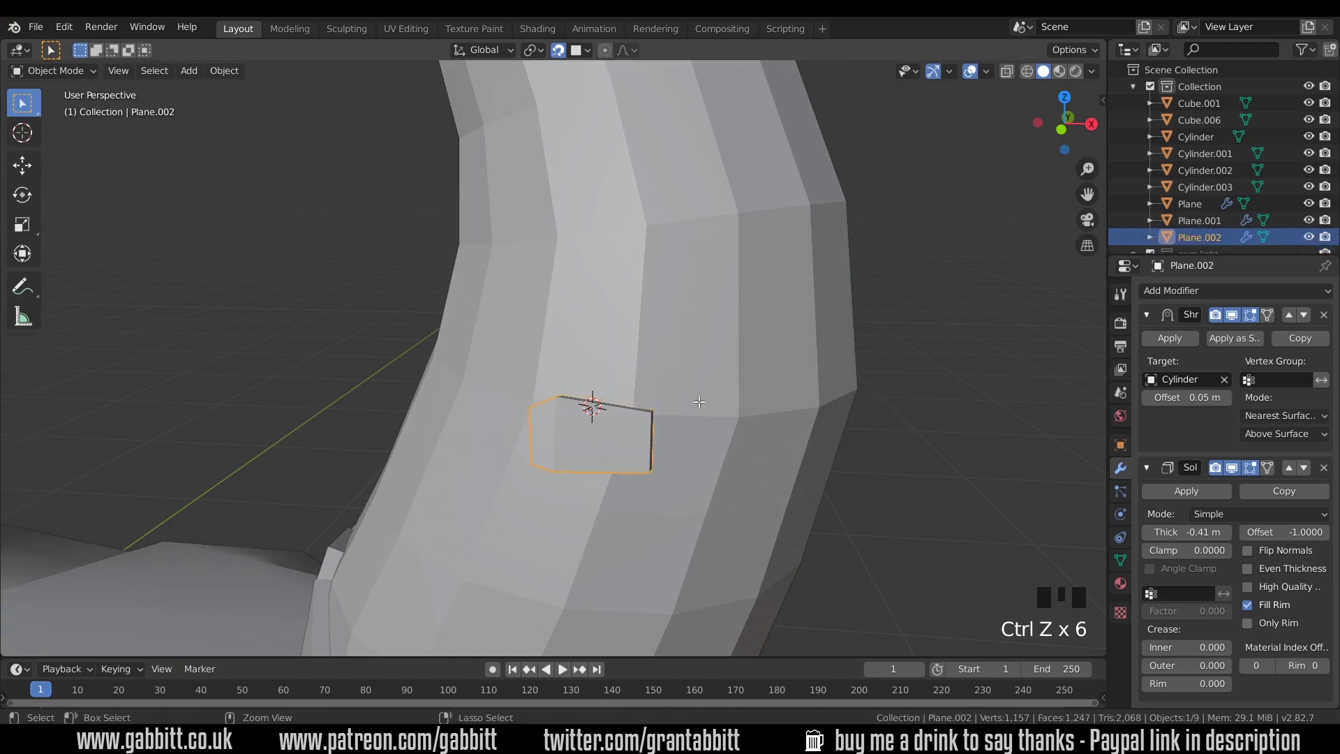
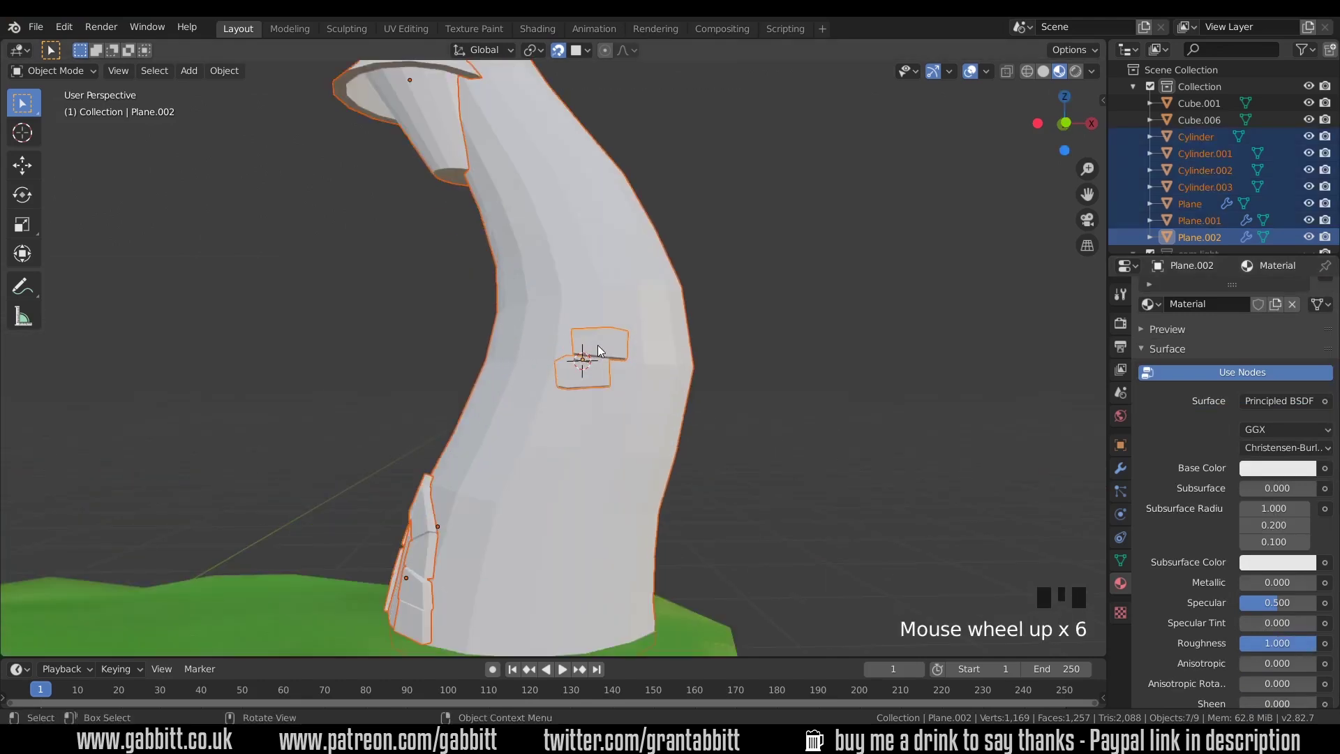
# - Link the tower's material to the door and bricks with Ctrl+L, shade smooth, go to Render Properties
pyautogui.click(556, 341)
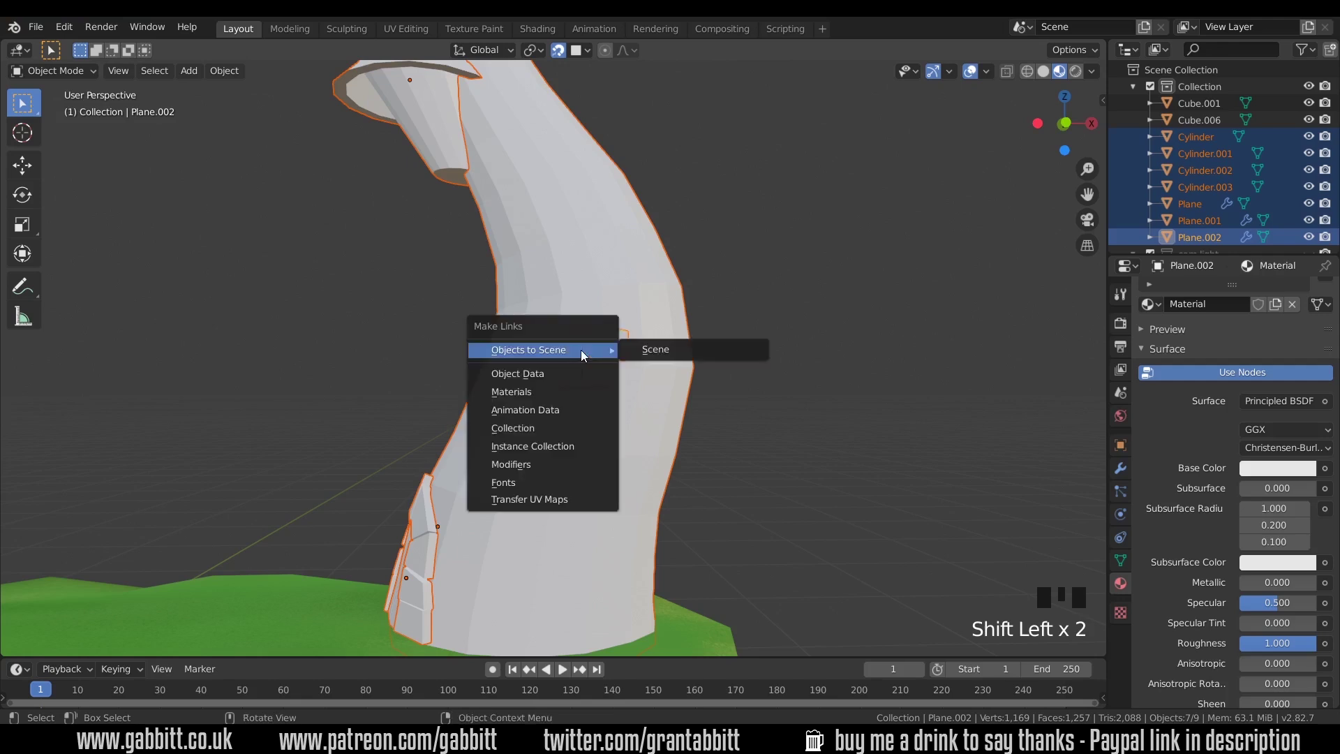
pyautogui.press('ctrl+l')
pyautogui.click(598, 291)
pyautogui.moveTo(597, 302); pyautogui.dragTo(649, 394)
pyautogui.moveTo(650, 394); pyautogui.dragTo(1160, 401)
# - Enable Eevee Ambient Occlusion, deselect all and orbit out to review the whole island
pyautogui.click(1160, 402)
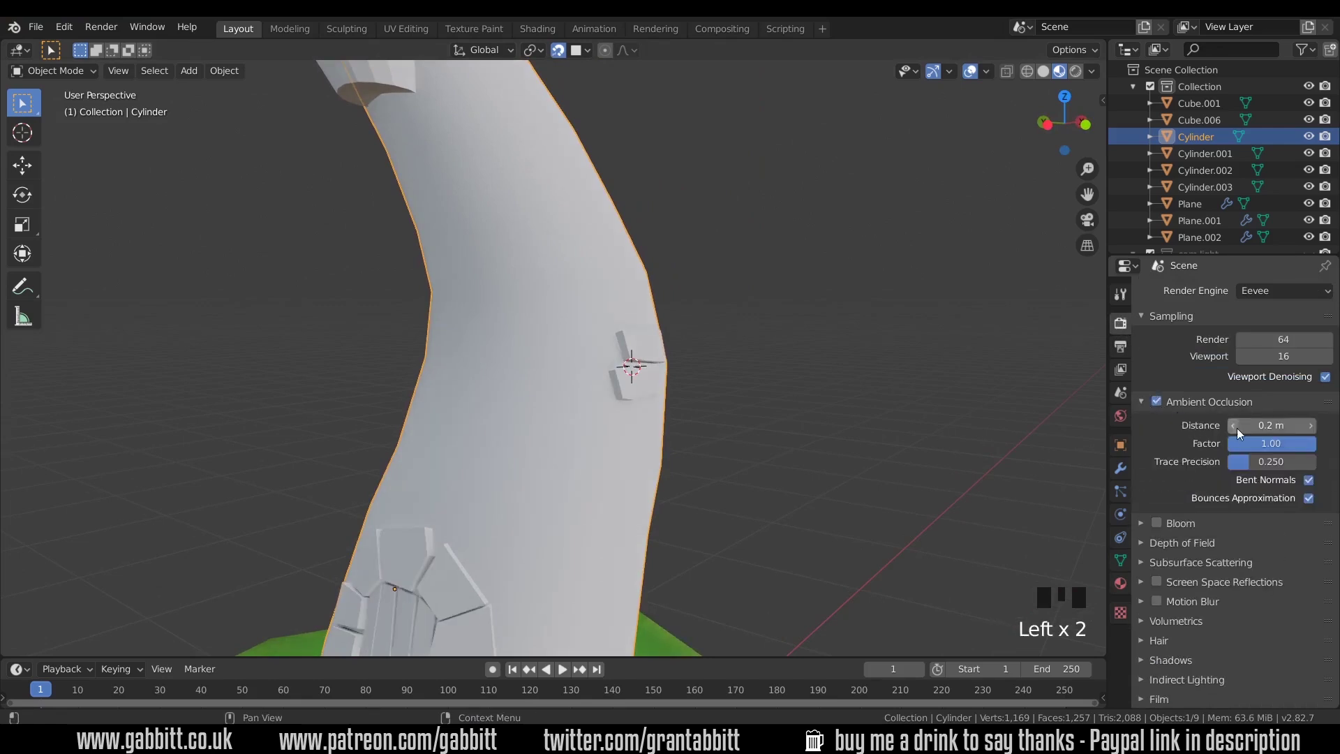
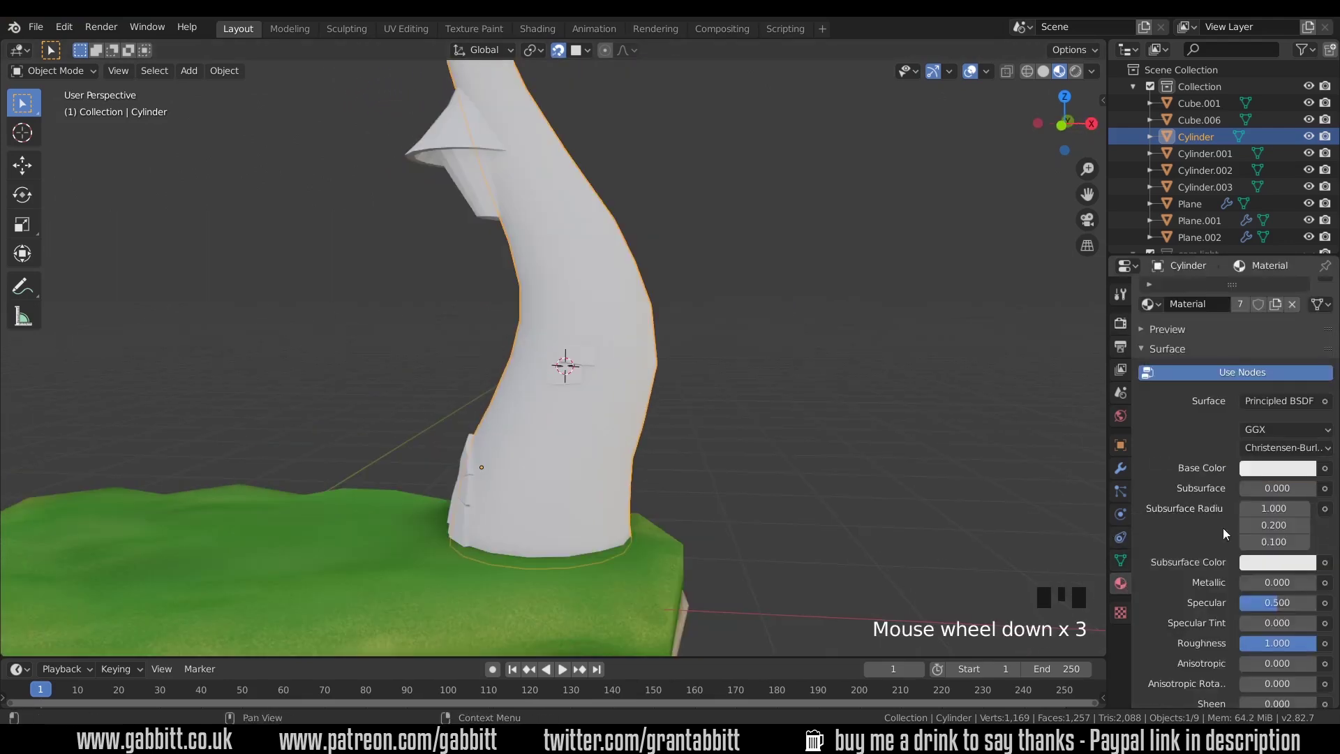
pyautogui.click(1306, 250)
pyautogui.click(644, 362)
pyautogui.moveTo(565, 465); pyautogui.dragTo(571, 360)
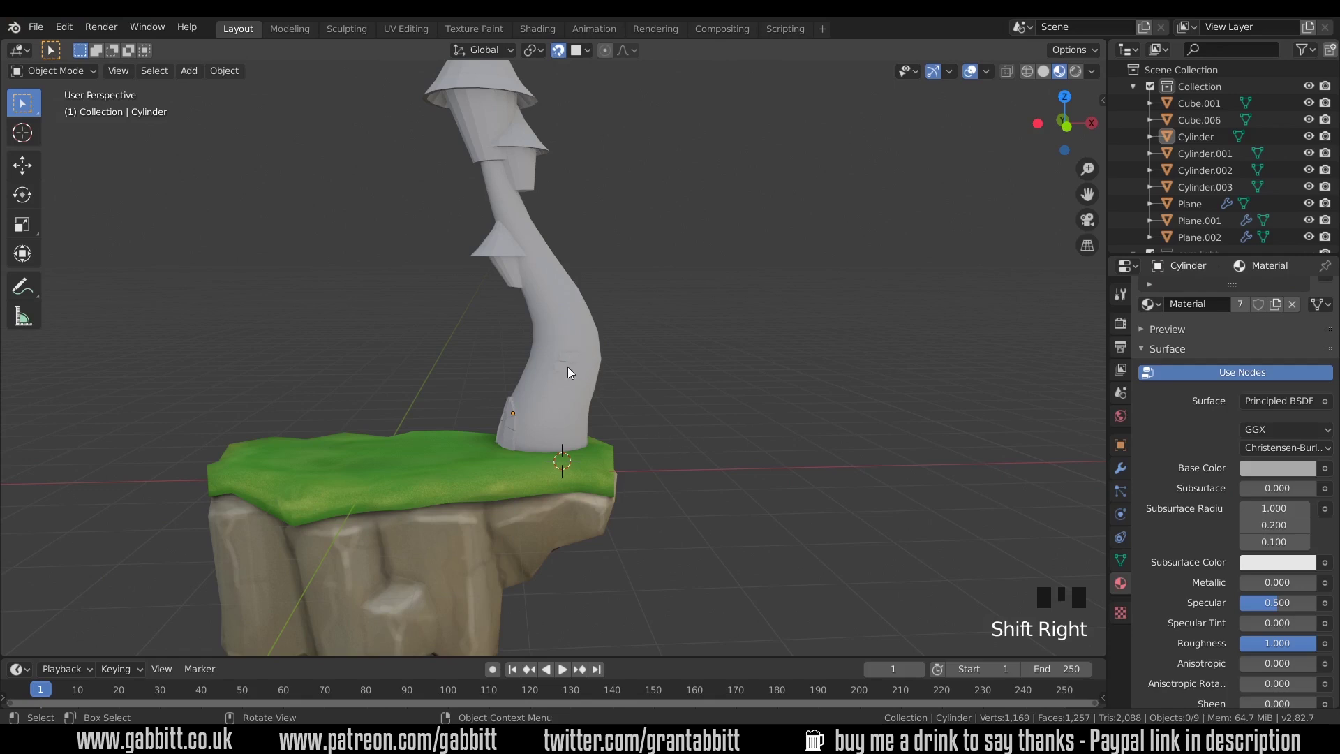
pyautogui.scroll(3)
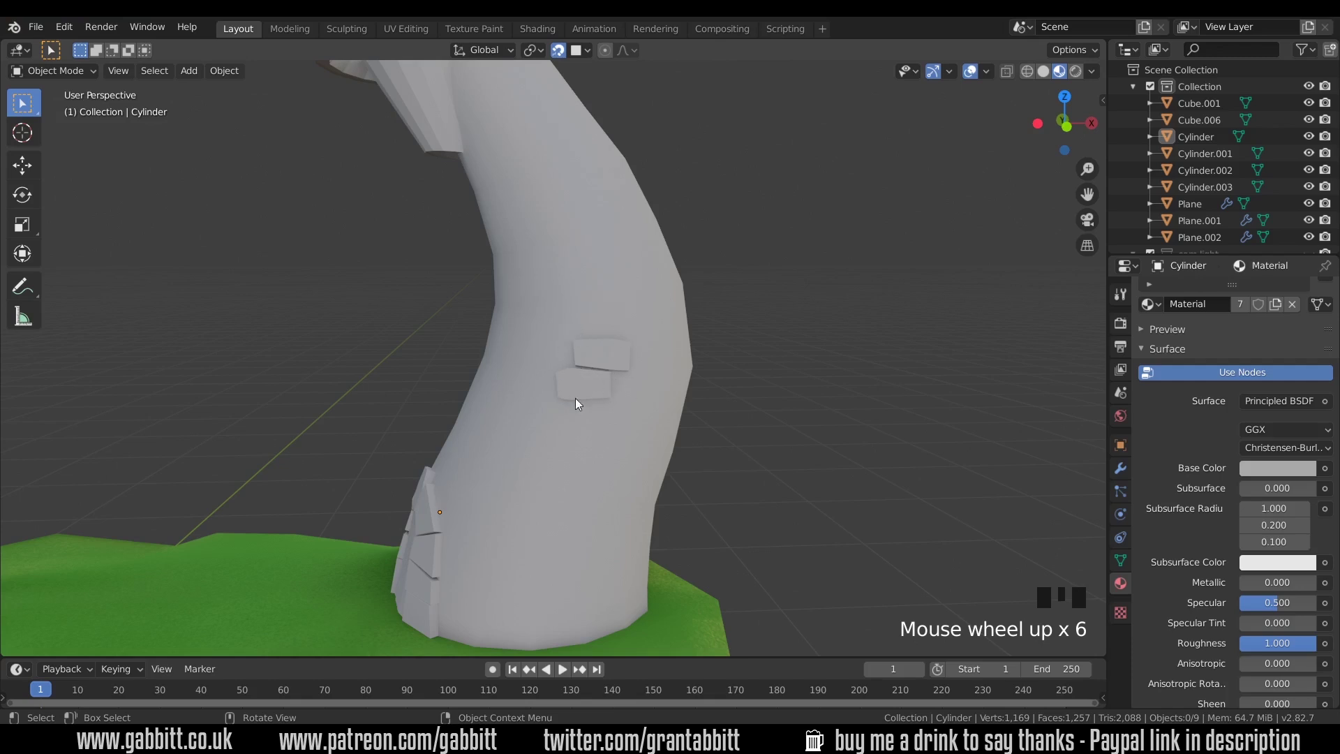
pyautogui.scroll(3)
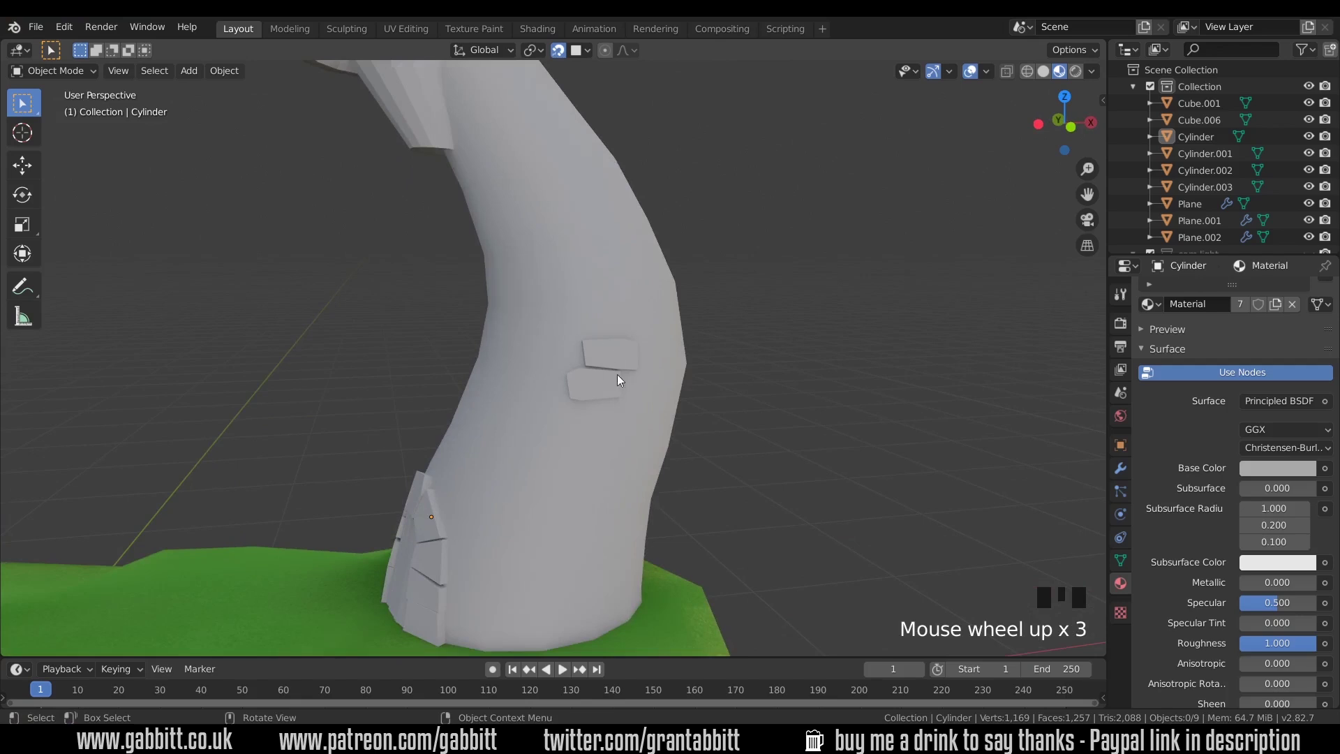